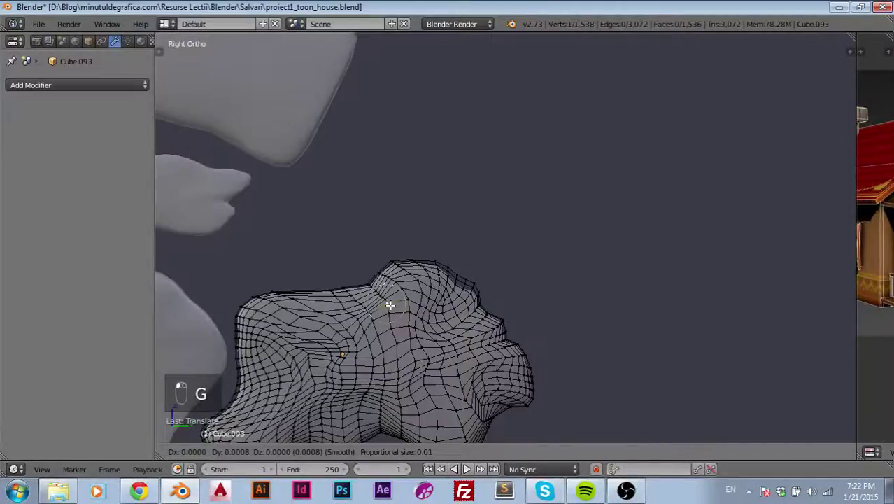
- Nudge edge vertices of the stone mesh with proportional falloff into a lumpy cartoon outline
{"action": "key", "text": "g"}
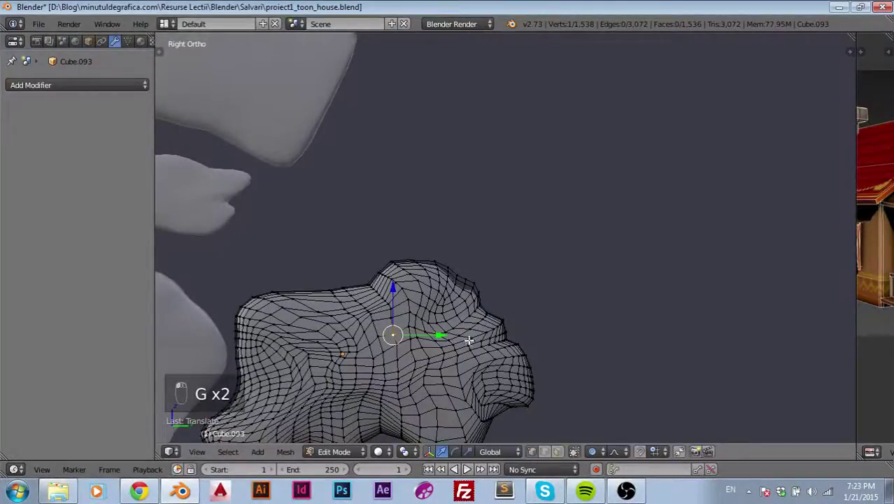
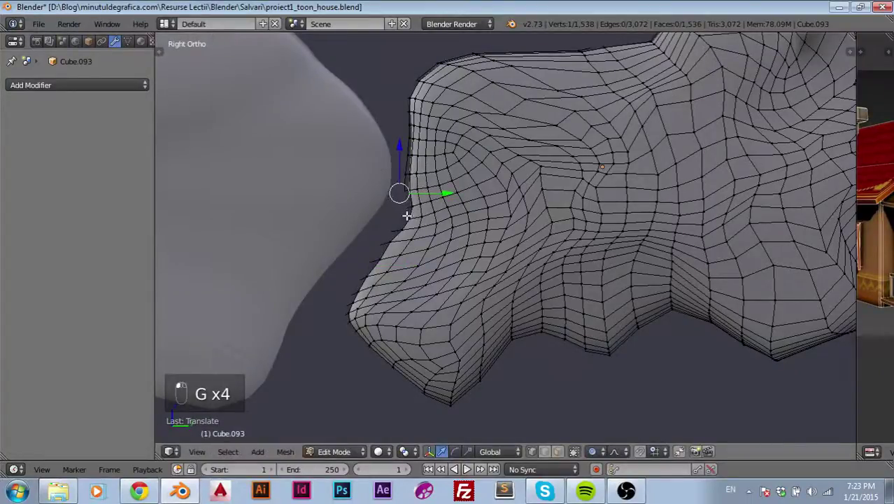
{"action": "key", "text": "g"}
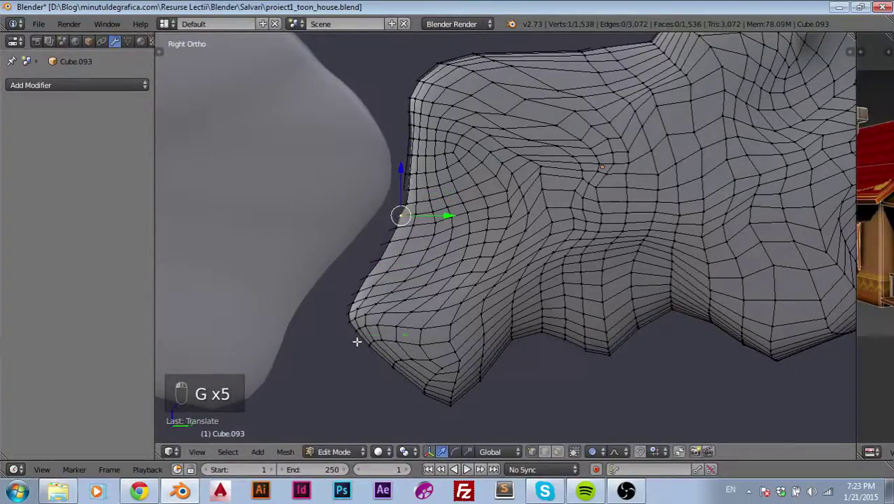
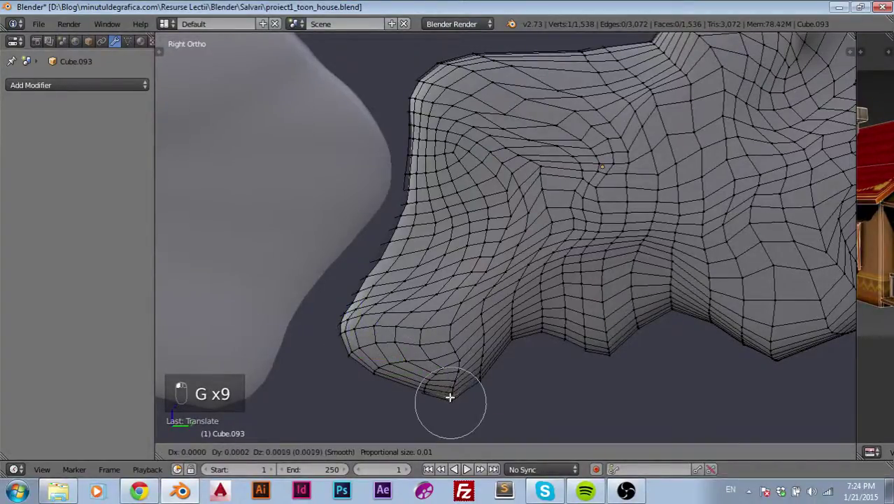
- Leave Edit Mode and orbit around the reshaped stone to compare it with its neighbours
{"action": "key", "text": "g"}
{"action": "left_click_drag", "start_coordinate": [414, 388], "coordinate": [672, 309]}
{"action": "key", "text": "g"}
{"action": "key", "text": "g"}
{"action": "key", "text": "g"}
{"action": "middle_click", "coordinate": [672, 309]}
{"action": "middle_click", "coordinate": [622, 301]}
{"action": "key", "text": "Tab"}
{"action": "middle_click", "coordinate": [687, 245]}
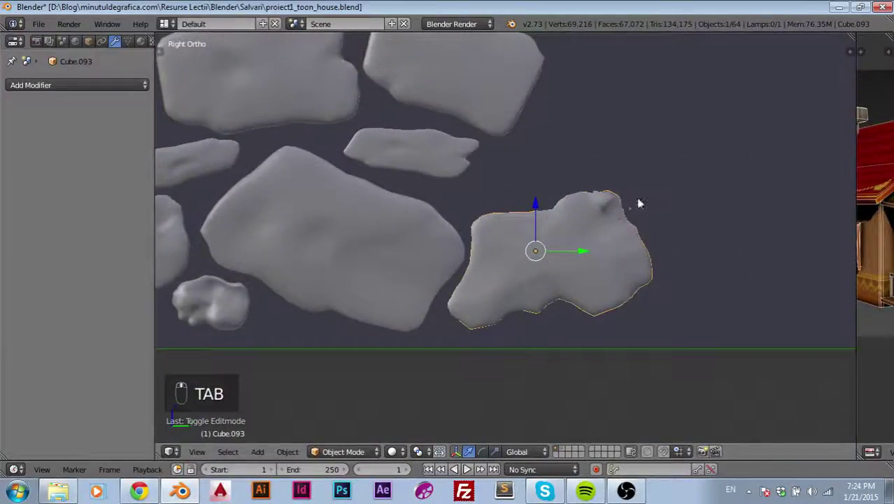
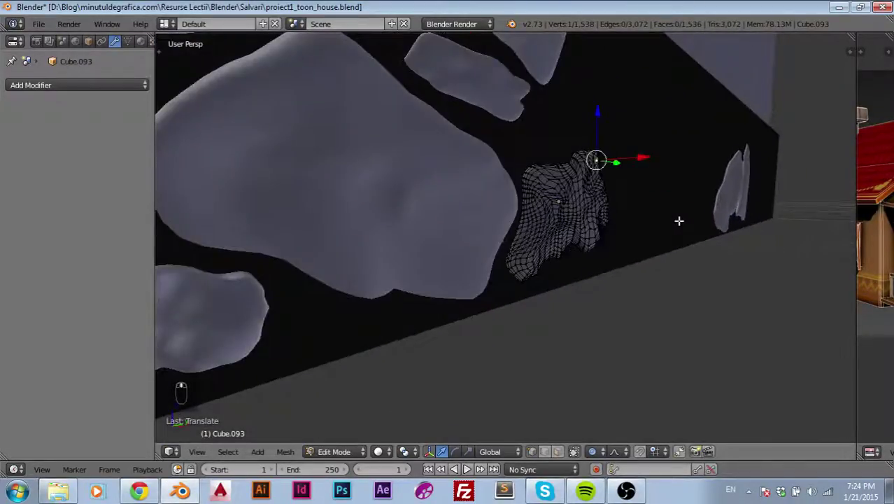
- Return to the side-on wall view and duplicate the stone further along the row
{"action": "key", "text": "z"}
{"action": "key", "text": "z"}
{"action": "middle_click", "coordinate": [681, 218]}
{"action": "key", "text": "Tab"}
{"action": "key", "text": "KP_3"}
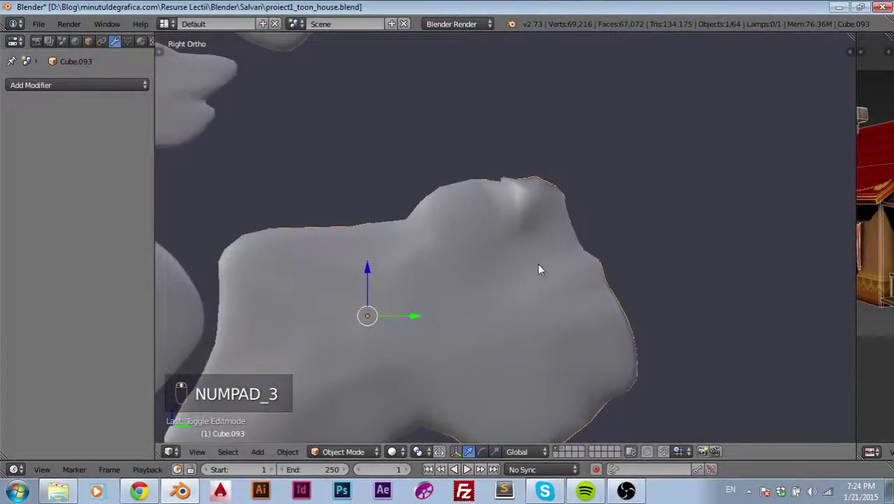
{"action": "middle_click", "coordinate": [589, 301]}
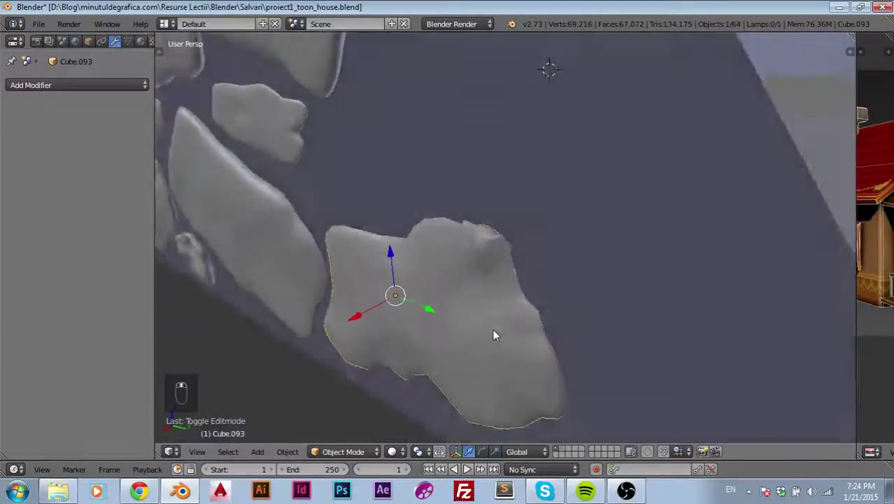
{"action": "left_click_drag", "start_coordinate": [596, 329], "coordinate": [697, 283]}
{"action": "left_click_drag", "start_coordinate": [696, 283], "coordinate": [467, 240]}
- In Right Ortho view, move the copied stone beside the row and stretch it wider
{"action": "key", "text": "g"}
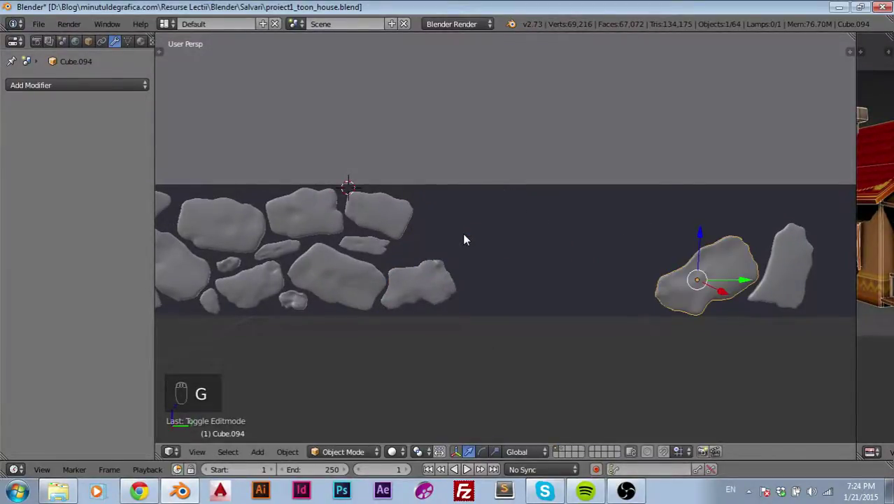
{"action": "key", "text": "KP_3"}
{"action": "key", "text": "g"}
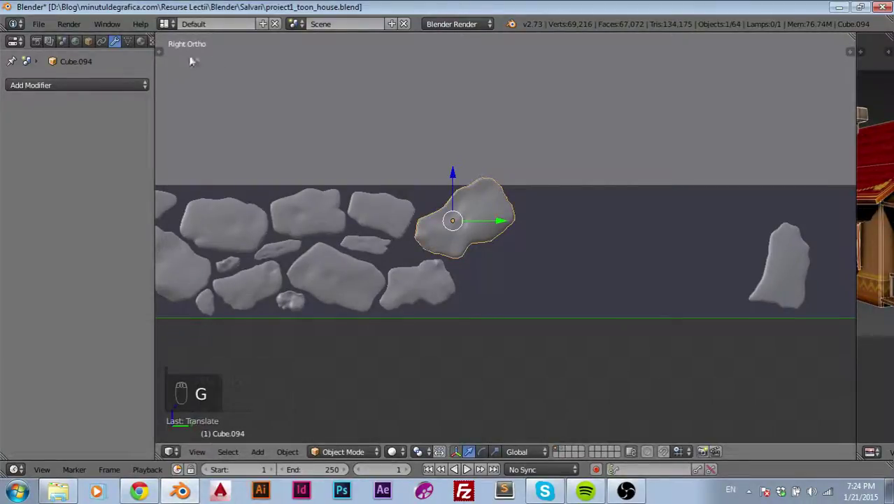
{"action": "key", "text": "r"}
{"action": "key", "text": "g"}
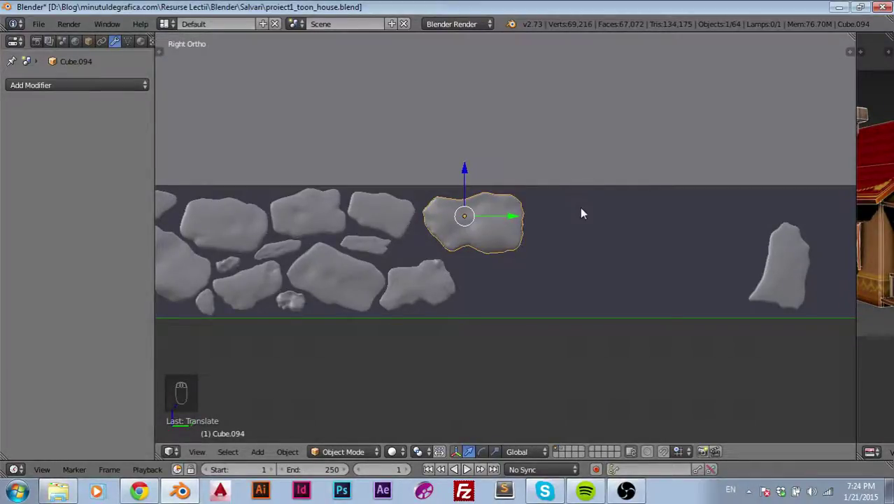
- Tilt the stone slightly, squash it vertically and nudge it into the gap in the row
{"action": "key", "text": "s"}
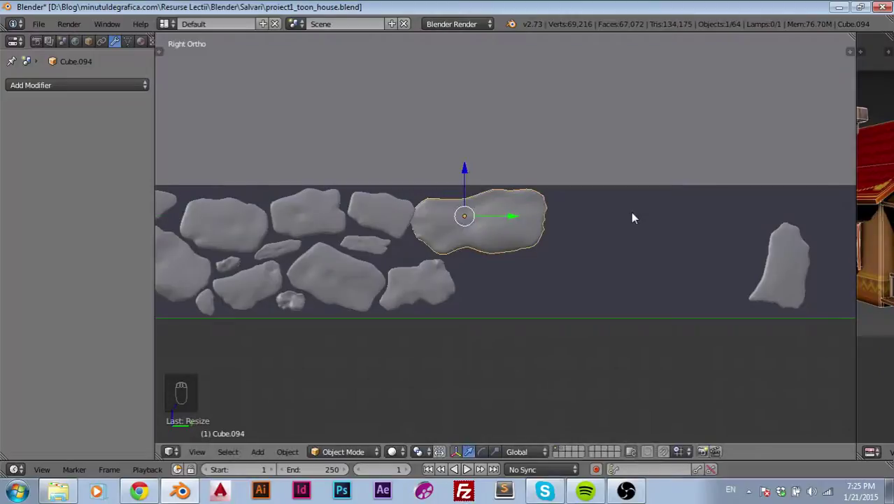
{"action": "key", "text": "r"}
{"action": "key", "text": "g"}
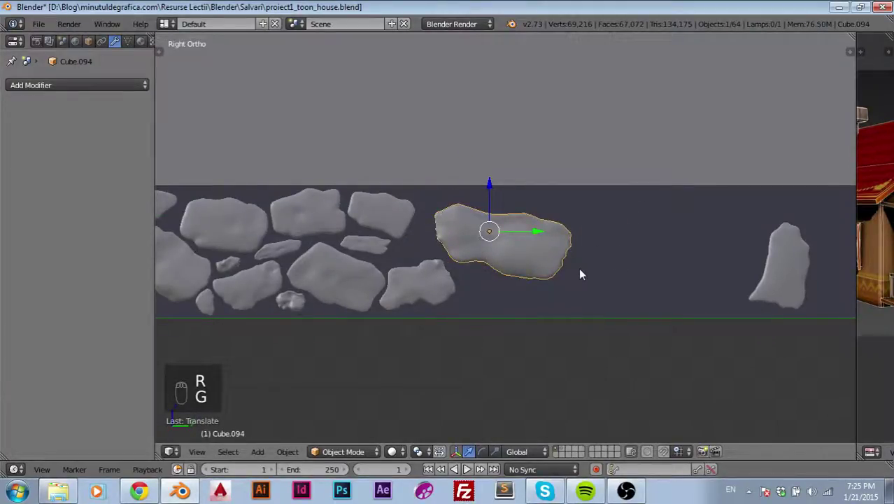
{"action": "key", "text": "r"}
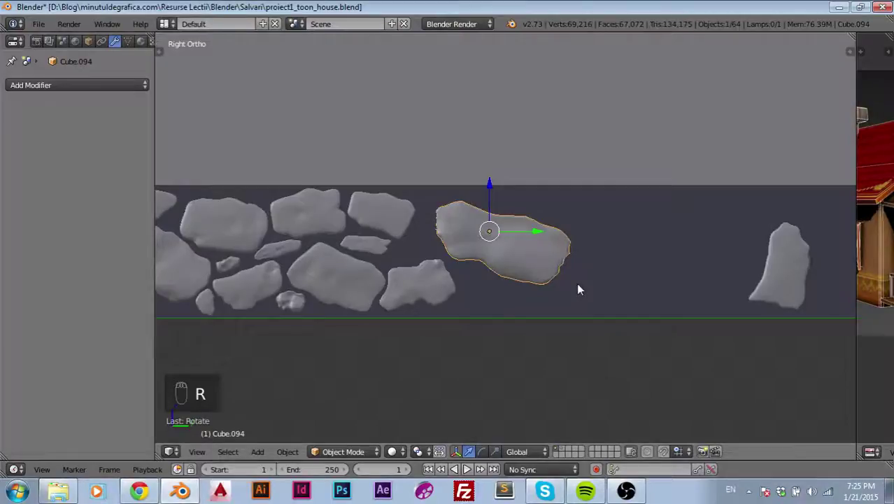
{"action": "key", "text": "r"}
{"action": "key", "text": "s"}
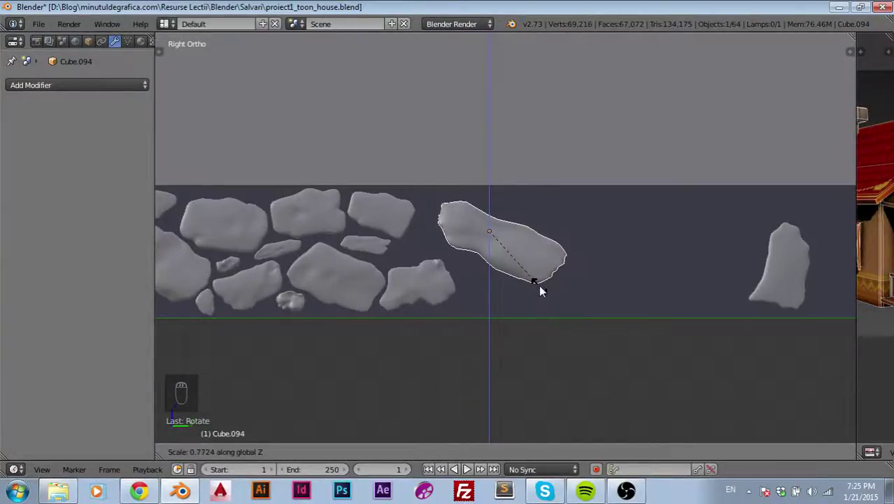
{"action": "key", "text": "g"}
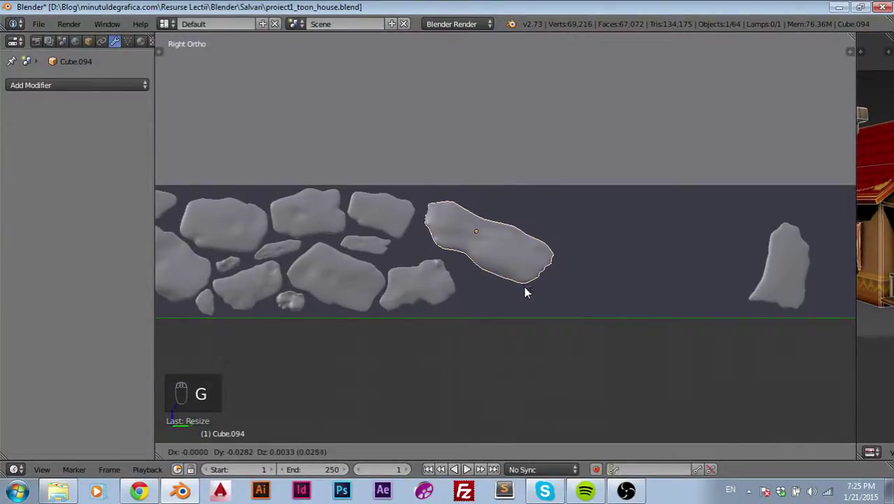
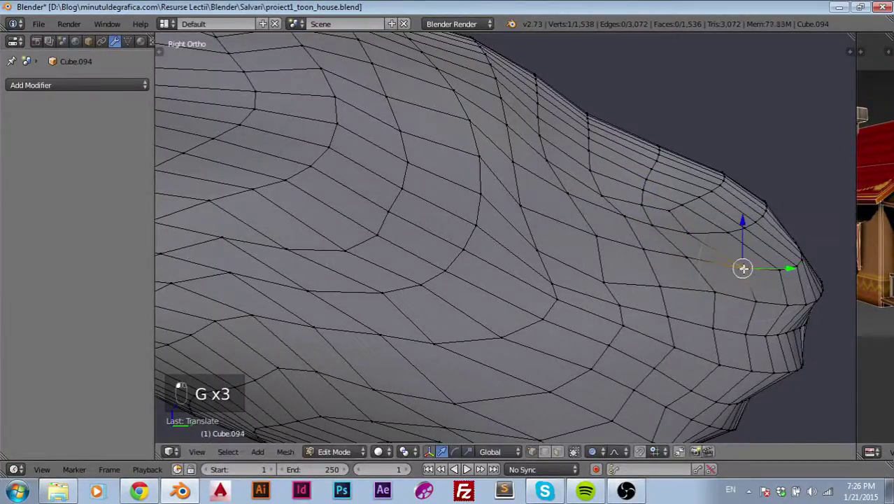
- Move the tip vertices of the elongated stone so it ends the row neatly, checking in Object Mode
{"action": "left_click_drag", "start_coordinate": [752, 293], "coordinate": [806, 324]}
{"action": "key", "text": "g"}
{"action": "key", "text": "g"}
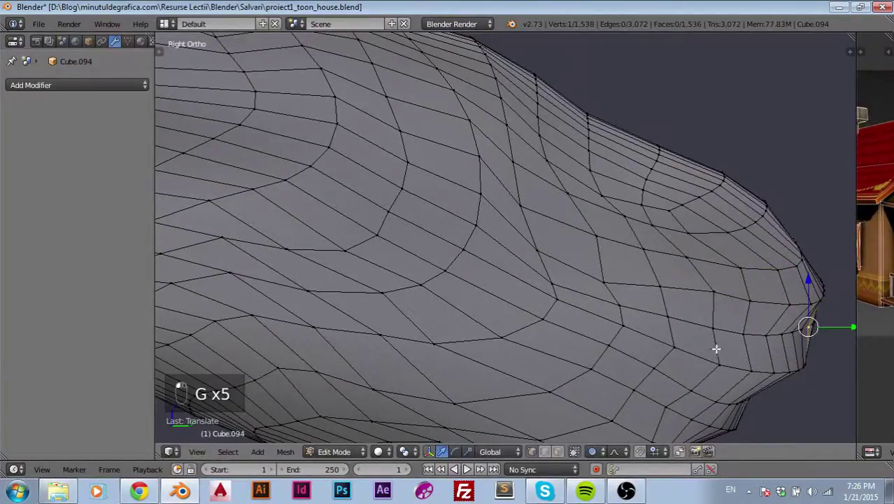
{"action": "left_click", "coordinate": [676, 189]}
{"action": "middle_click", "coordinate": [670, 159]}
{"action": "key", "text": "Tab"}
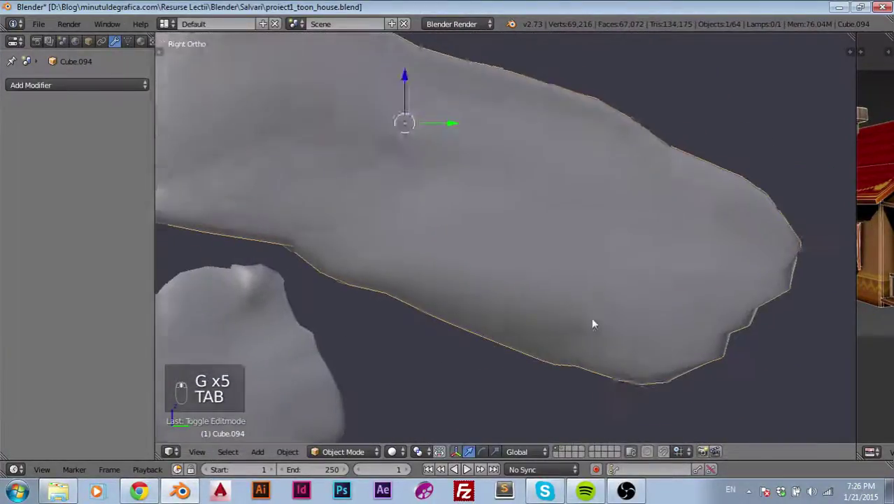
{"action": "middle_click", "coordinate": [704, 349]}
{"action": "left_click", "coordinate": [704, 346]}
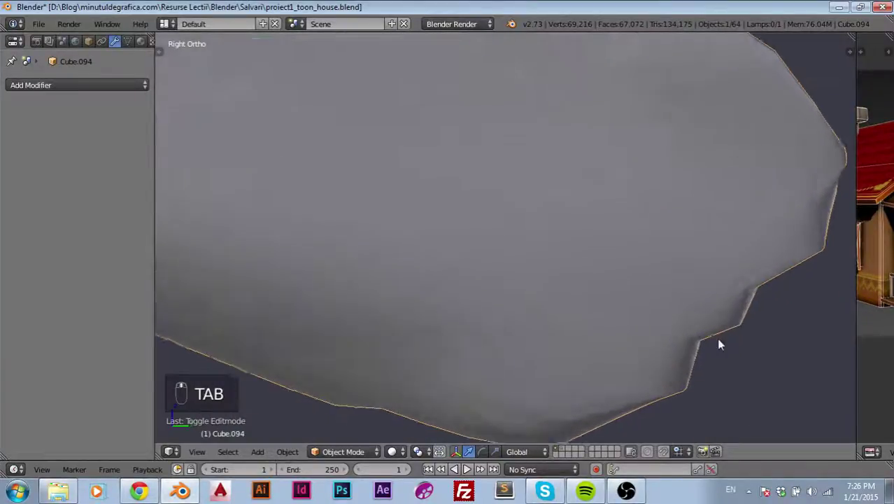
{"action": "key", "text": "Tab"}
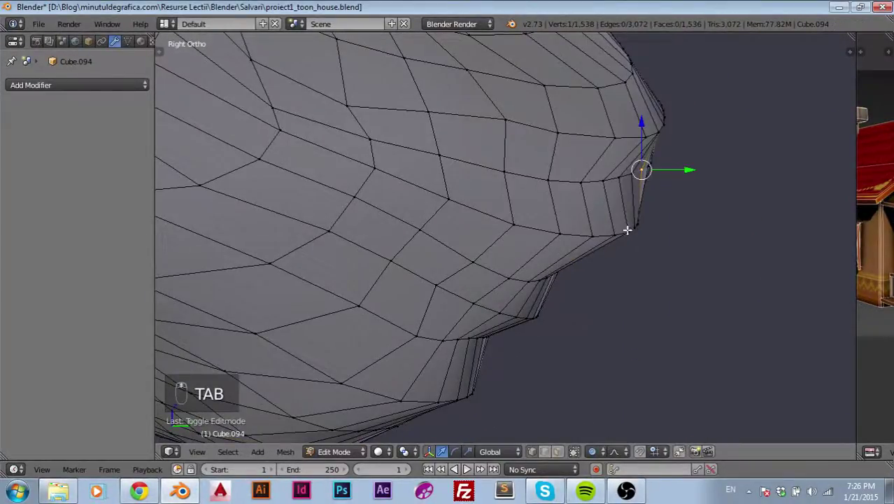
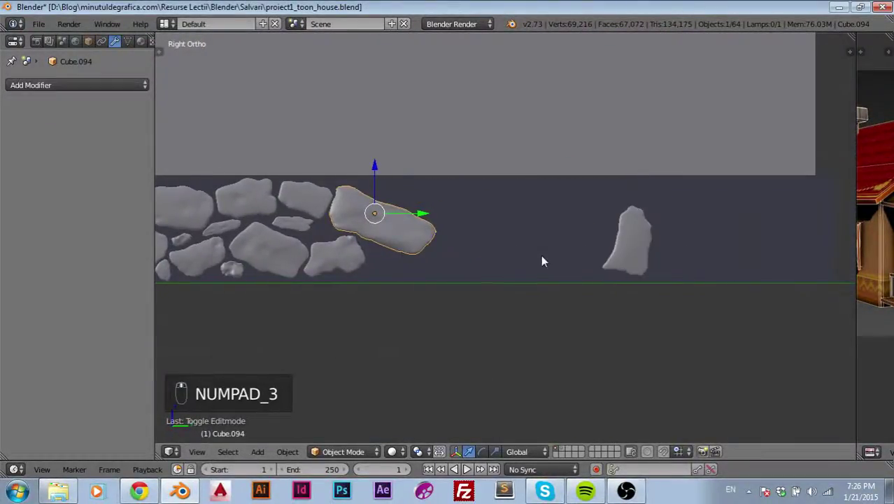
- Box-select several stones at the left of the strip and duplicate them along the wall
{"action": "middle_click", "coordinate": [399, 299]}
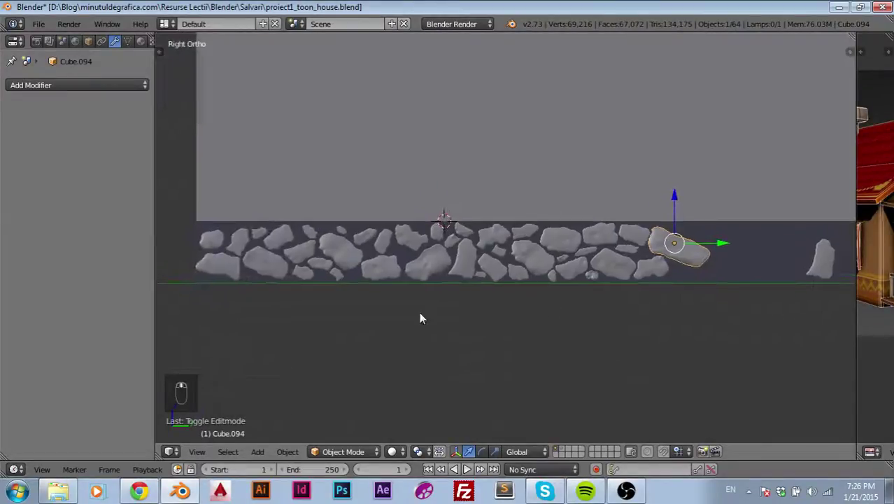
{"action": "left_click_drag", "start_coordinate": [342, 249], "coordinate": [284, 274]}
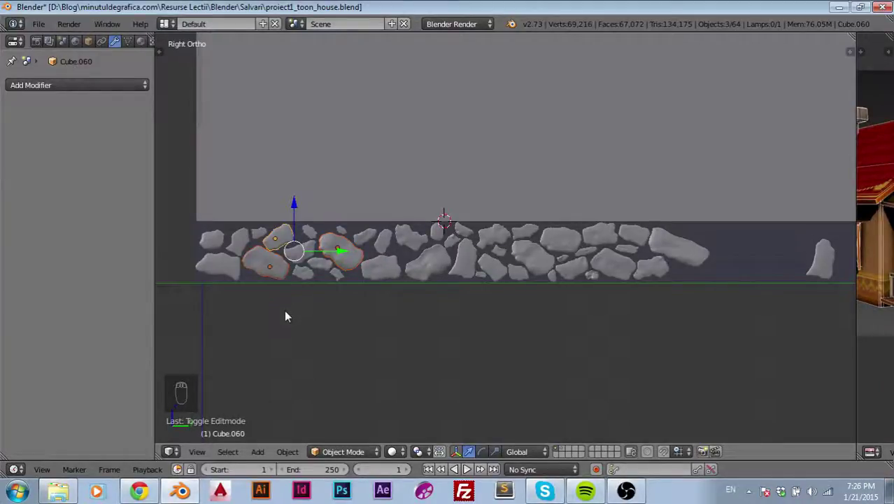
{"action": "key", "text": "a"}
{"action": "key", "text": "a"}
{"action": "key", "text": "a"}
{"action": "left_click_drag", "start_coordinate": [237, 245], "coordinate": [454, 251]}
{"action": "left_click_drag", "start_coordinate": [460, 248], "coordinate": [502, 253]}
{"action": "key", "text": "shift+d"}
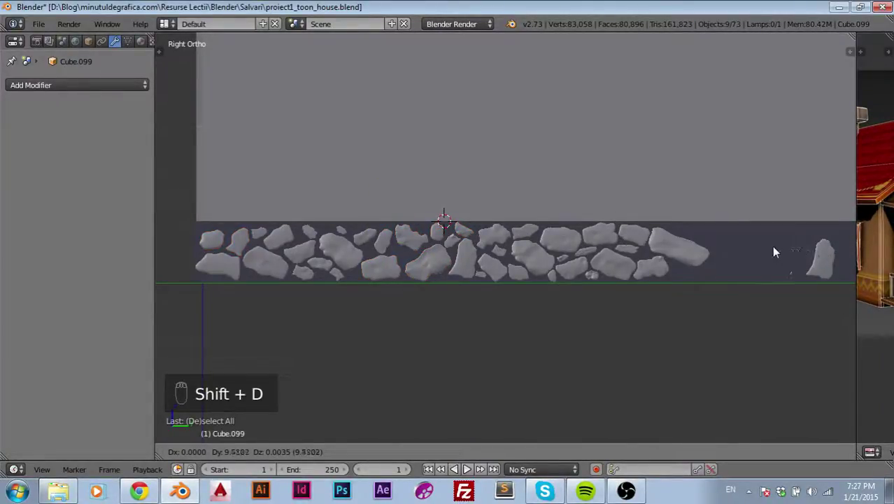
- Duplicate one stone, move it to the lower edge of the row and shrink it into a pebble
{"action": "left_click_drag", "start_coordinate": [582, 319], "coordinate": [623, 312]}
{"action": "left_click_drag", "start_coordinate": [623, 312], "coordinate": [471, 325]}
{"action": "left_click_drag", "start_coordinate": [470, 325], "coordinate": [377, 328]}
{"action": "key", "text": "g"}
{"action": "left_click_drag", "start_coordinate": [377, 328], "coordinate": [462, 344]}
{"action": "left_click_drag", "start_coordinate": [461, 344], "coordinate": [429, 356]}
{"action": "key", "text": "s"}
- Move the pebble lower and scale, rotate and slot the fish-shaped stone below the long stone
{"action": "key", "text": "g"}
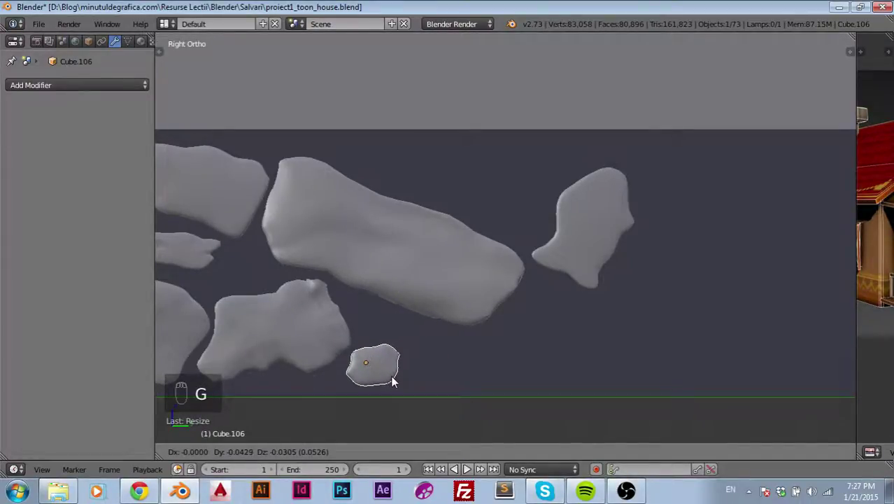
{"action": "left_click_drag", "start_coordinate": [582, 257], "coordinate": [486, 256]}
{"action": "key", "text": "g"}
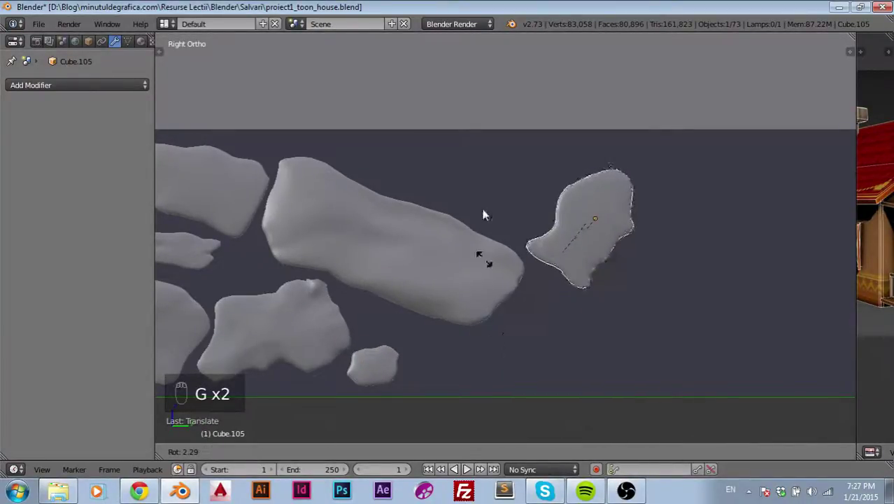
{"action": "key", "text": "g"}
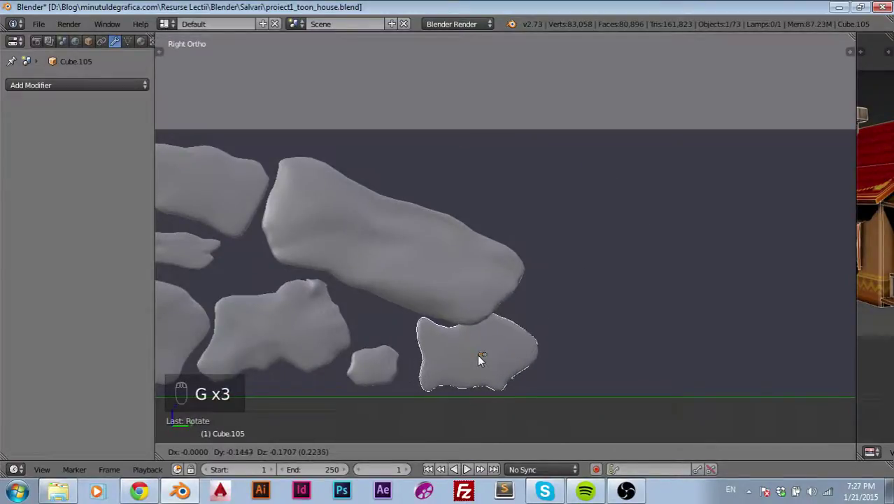
{"action": "left_click_drag", "start_coordinate": [519, 345], "coordinate": [521, 353]}
{"action": "key", "text": "s"}
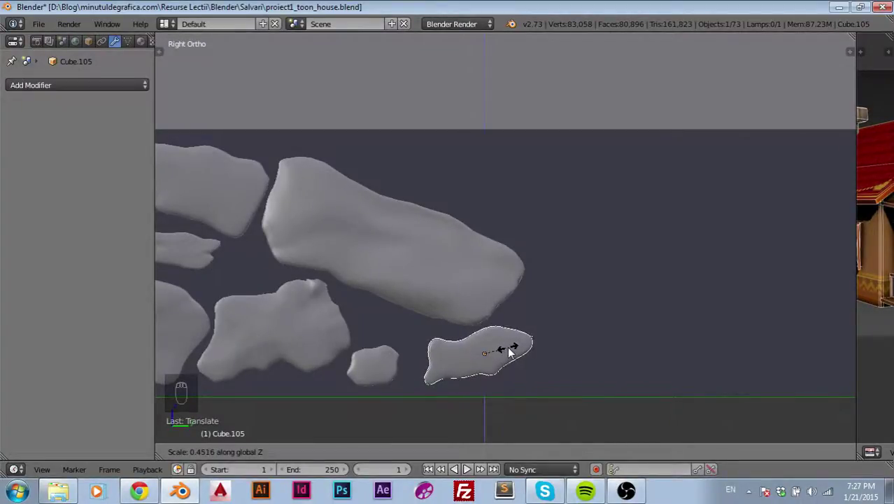
{"action": "key", "text": "g"}
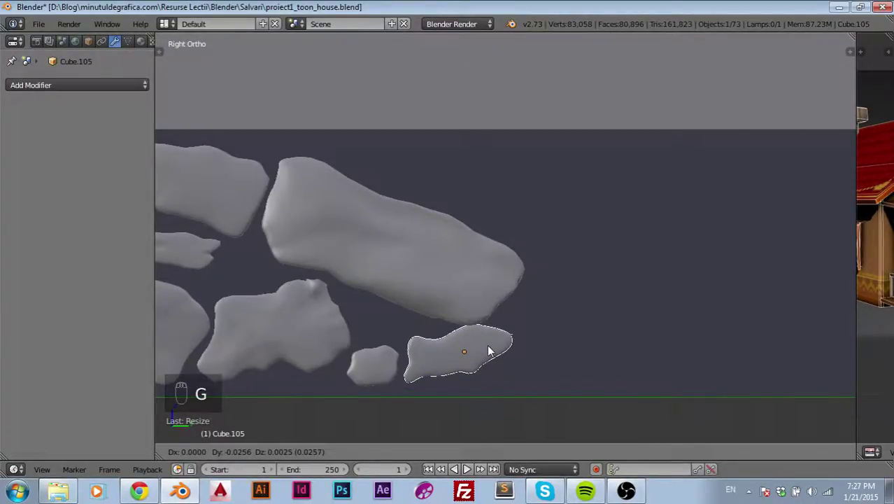
{"action": "left_click_drag", "start_coordinate": [493, 353], "coordinate": [586, 339]}
{"action": "key", "text": "r"}
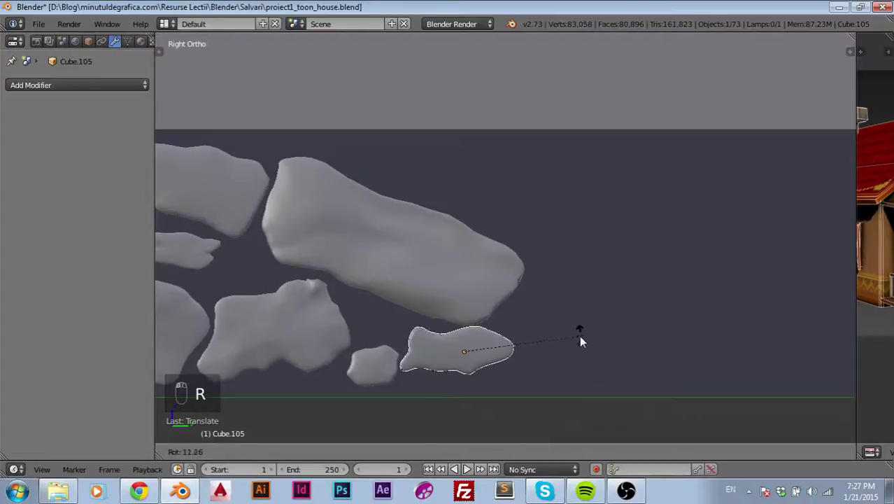
{"action": "key", "text": "g"}
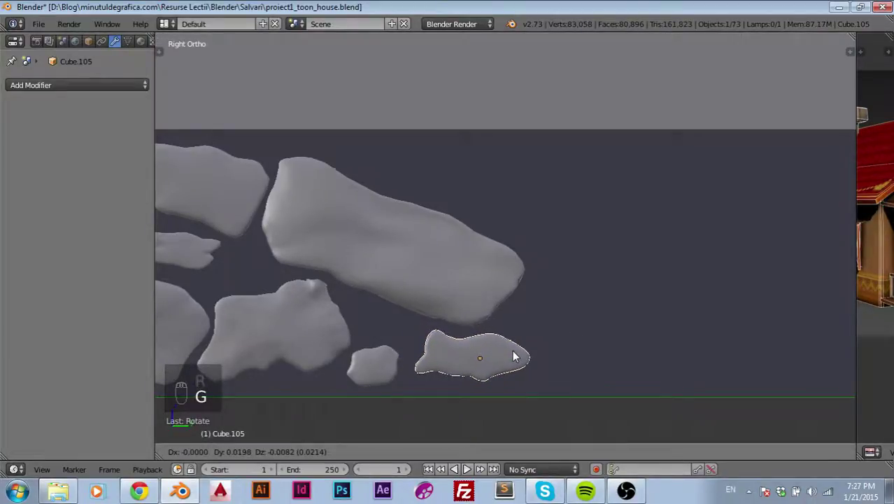
- Resize the tall stone and drop it into the gap, undoing a misplaced move
{"action": "middle_click", "coordinate": [603, 339]}
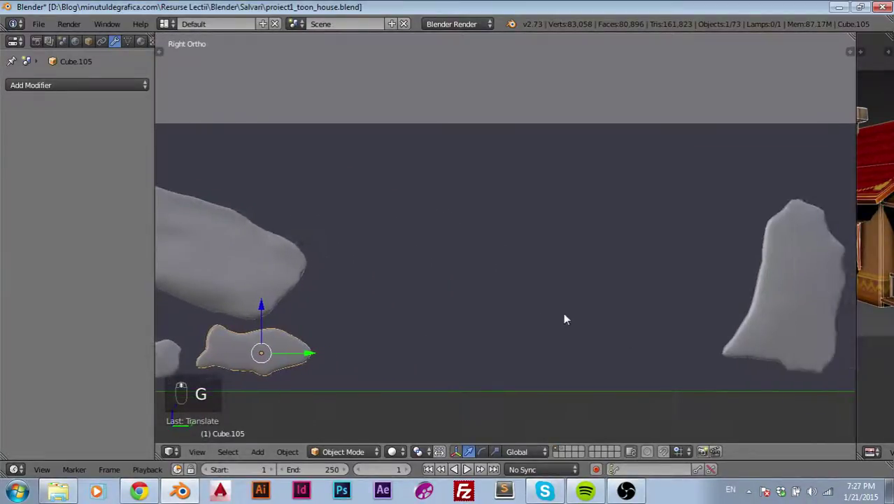
{"action": "left_click_drag", "start_coordinate": [658, 307], "coordinate": [489, 290]}
{"action": "key", "text": "g"}
{"action": "key", "text": "s"}
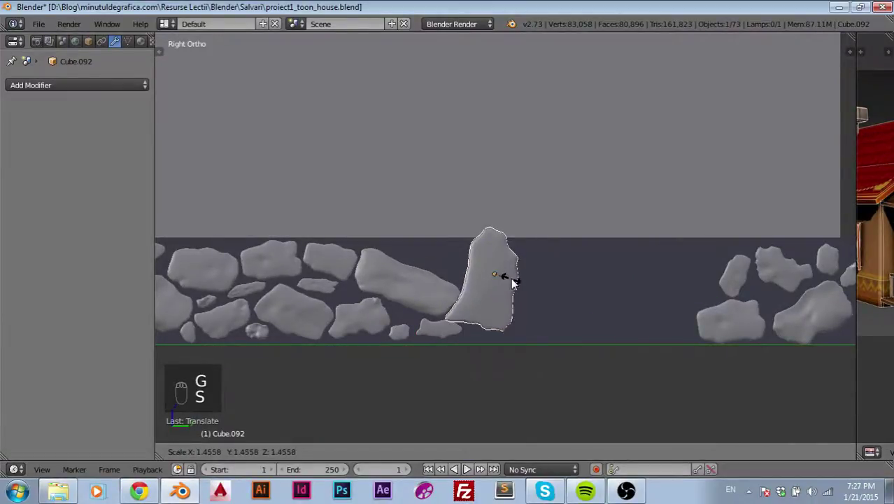
{"action": "key", "text": "g"}
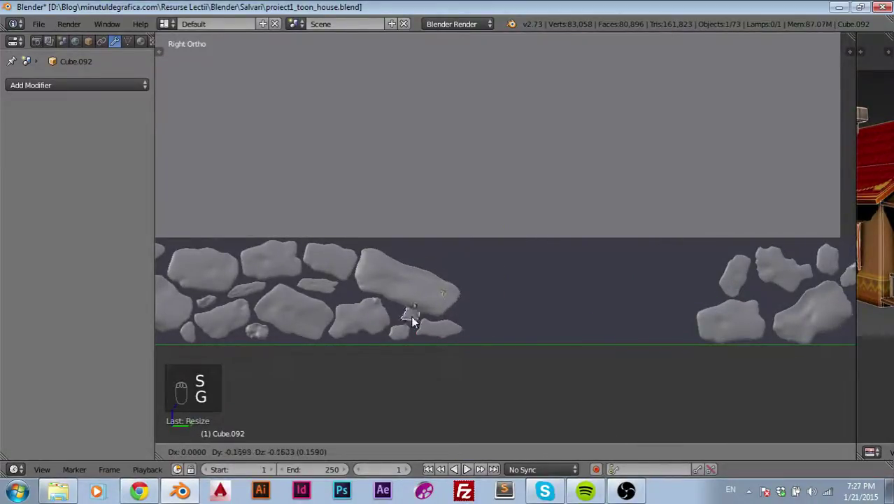
{"action": "left_click_drag", "start_coordinate": [413, 318], "coordinate": [511, 225]}
{"action": "key", "text": "s"}
{"action": "key", "text": "g"}
{"action": "left_click_drag", "start_coordinate": [381, 283], "coordinate": [403, 266]}
{"action": "key", "text": "ctrl+z"}
{"action": "key", "text": "ctrl+z"}
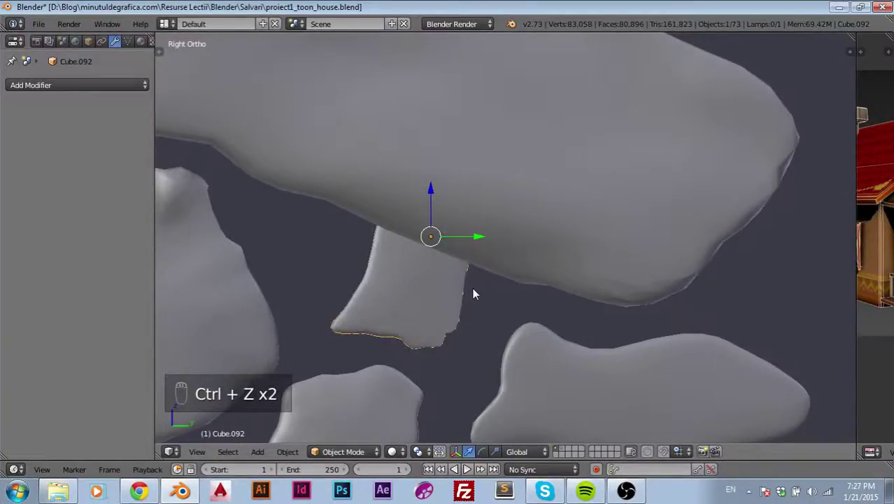
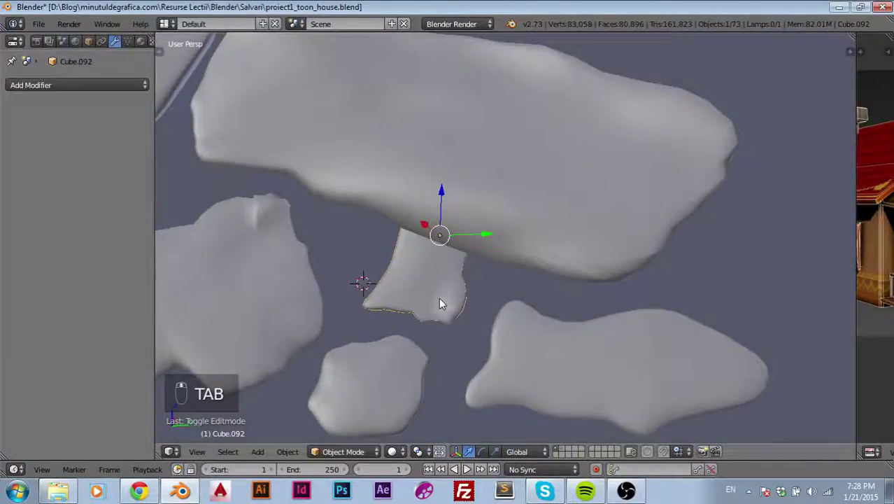
- Shrink the small stone to fit its gap and return to the side view zoomed on it
{"action": "left_click_drag", "start_coordinate": [442, 290], "coordinate": [442, 289]}
{"action": "key", "text": "s"}
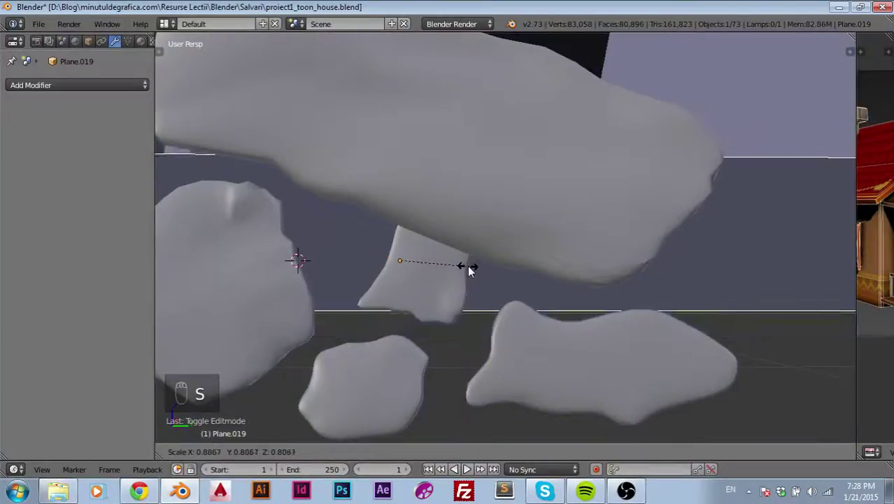
{"action": "left_click_drag", "start_coordinate": [423, 307], "coordinate": [443, 289]}
{"action": "key", "text": "s"}
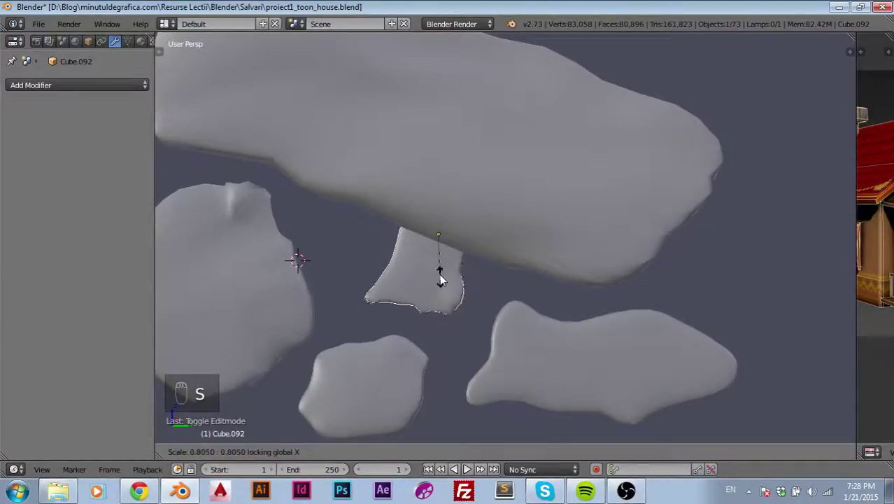
{"action": "key", "text": "g"}
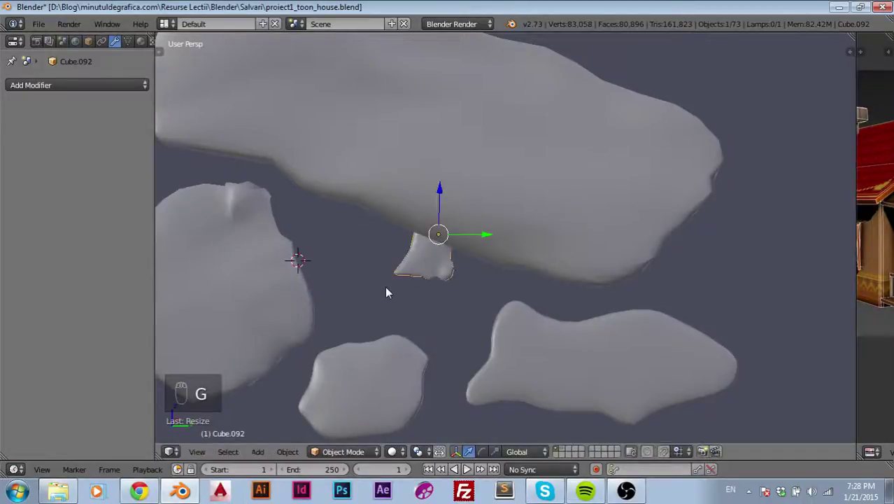
{"action": "key", "text": "KP_3"}
{"action": "key", "text": "g"}
{"action": "left_click_drag", "start_coordinate": [367, 296], "coordinate": [370, 307]}
{"action": "middle_click", "coordinate": [370, 307]}
{"action": "middle_click", "coordinate": [431, 309]}
{"action": "key", "text": "KP_3"}
{"action": "left_click_drag", "start_coordinate": [431, 310], "coordinate": [337, 302]}
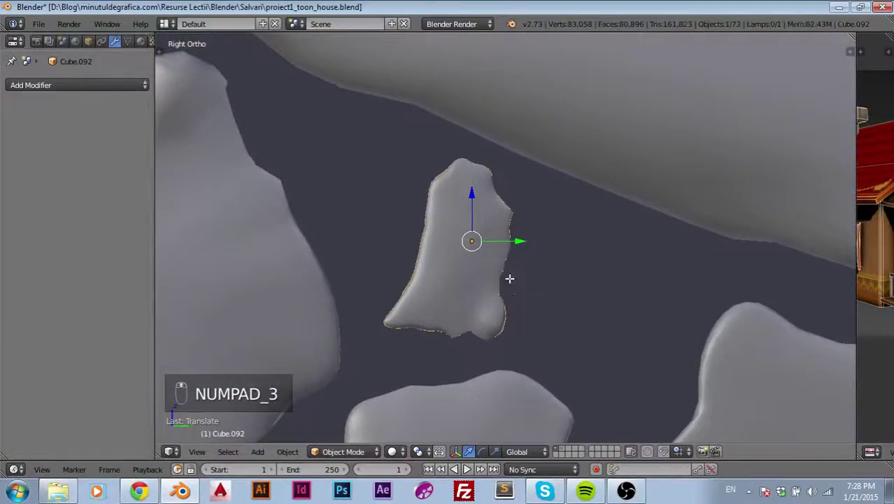
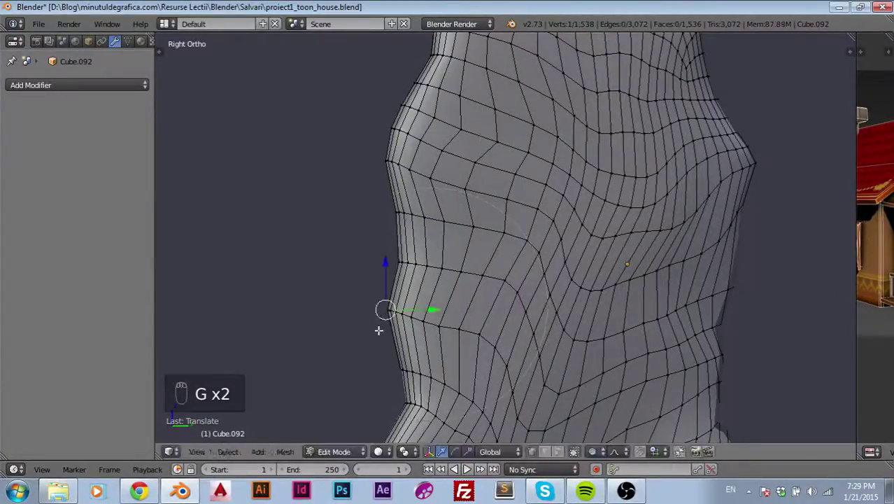
- Adjust the small stone's vertices so it fits the narrow gap beneath the long stone
{"action": "left_click_drag", "start_coordinate": [384, 268], "coordinate": [428, 282]}
{"action": "left_click_drag", "start_coordinate": [428, 282], "coordinate": [371, 294]}
{"action": "key", "text": "g"}
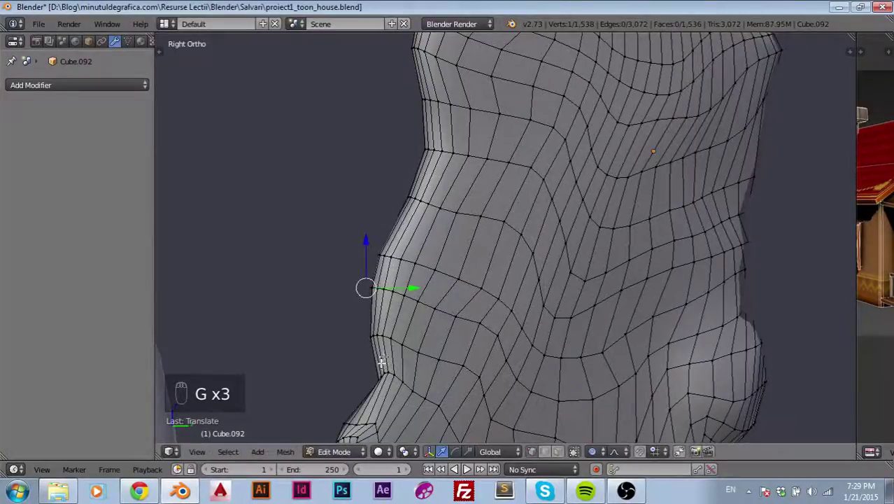
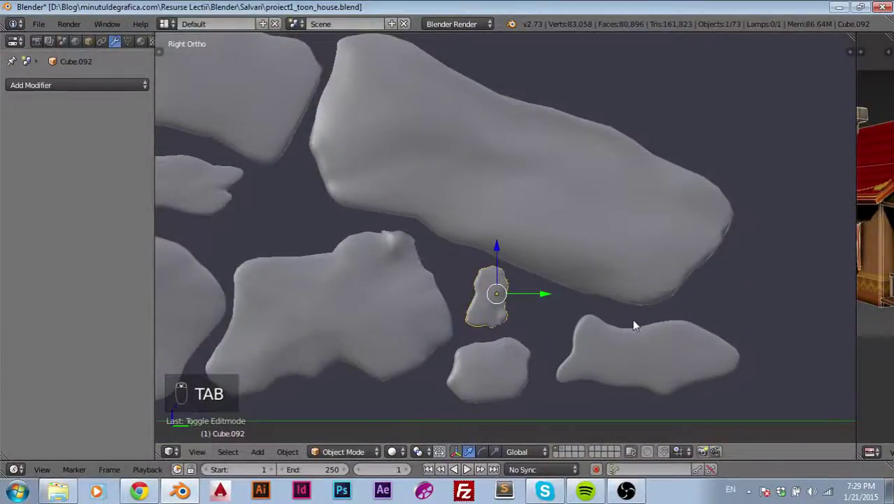
- Rotate the small stone into its gap, then box-select seven stones and shift them along the wall
{"action": "key", "text": "r"}
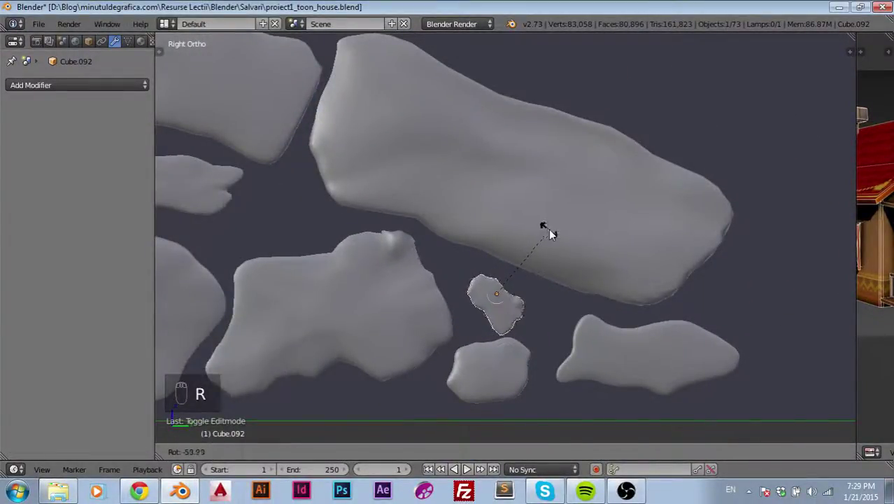
{"action": "key", "text": "g"}
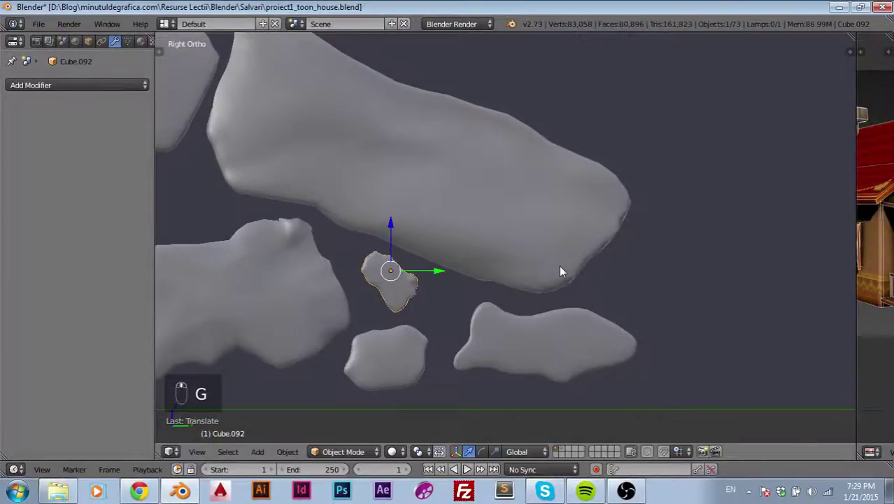
{"action": "left_click_drag", "start_coordinate": [550, 300], "coordinate": [706, 284]}
{"action": "left_click_drag", "start_coordinate": [706, 285], "coordinate": [421, 321]}
{"action": "key", "text": "g"}
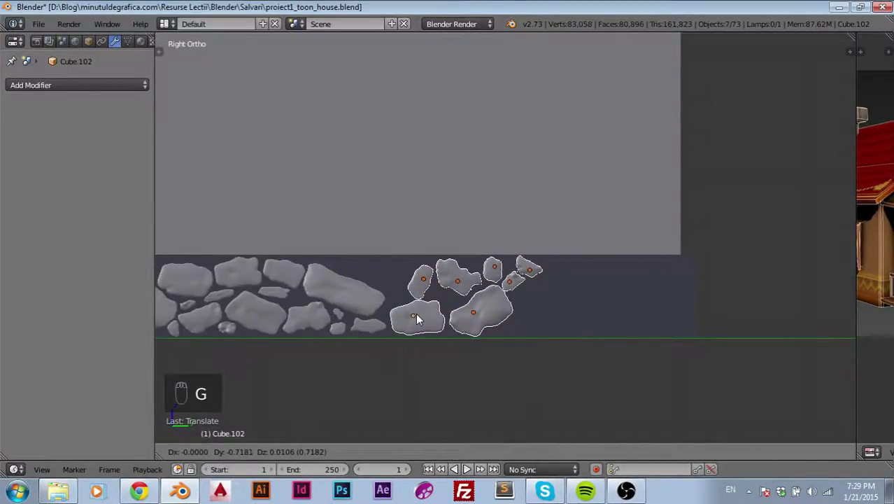
- Slide the stone cluster along the wall and place the oval stone above the long stone
{"action": "left_click_drag", "start_coordinate": [433, 322], "coordinate": [415, 191]}
{"action": "left_click_drag", "start_coordinate": [415, 191], "coordinate": [320, 176]}
{"action": "key", "text": "g"}
{"action": "middle_click", "coordinate": [427, 225]}
{"action": "key", "text": "r"}
{"action": "key", "text": "g"}
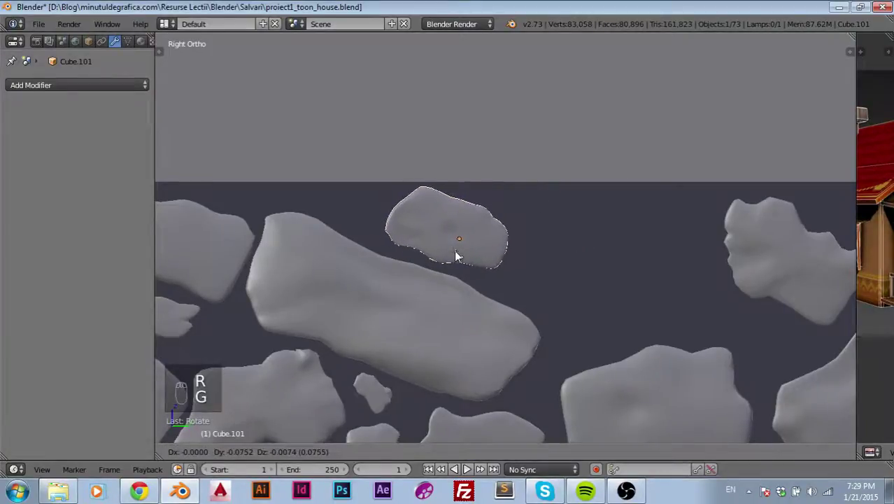
{"action": "left_click_drag", "start_coordinate": [744, 256], "coordinate": [535, 278]}
{"action": "key", "text": "g"}
- Rotate the rounded stone beside its neighbour and move the pointed stone into the gap
{"action": "left_click_drag", "start_coordinate": [662, 294], "coordinate": [472, 273]}
{"action": "left_click", "coordinate": [472, 272]}
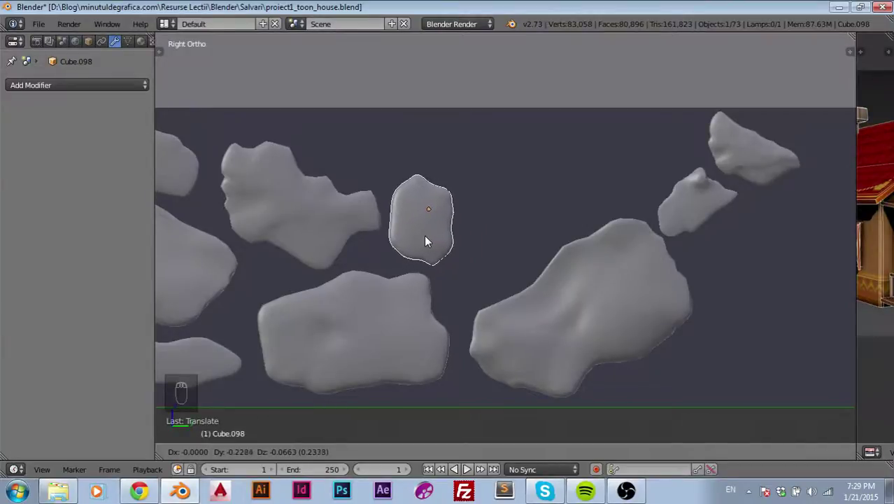
{"action": "key", "text": "r"}
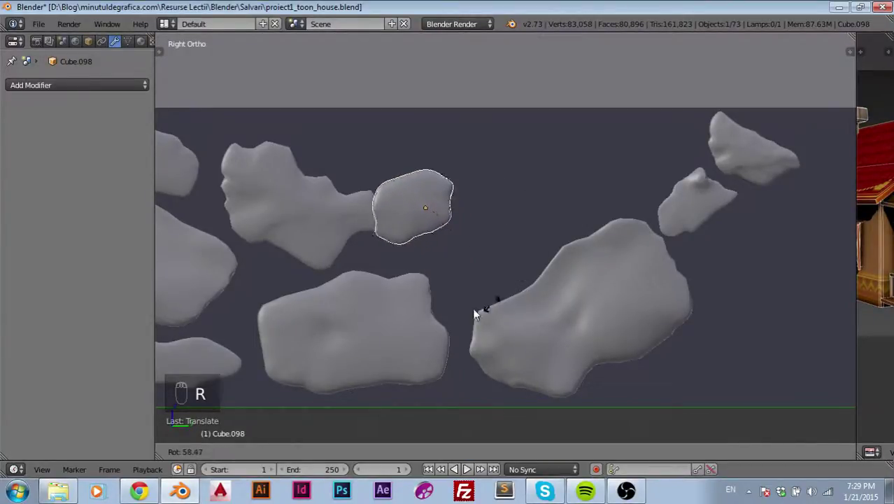
{"action": "key", "text": "g"}
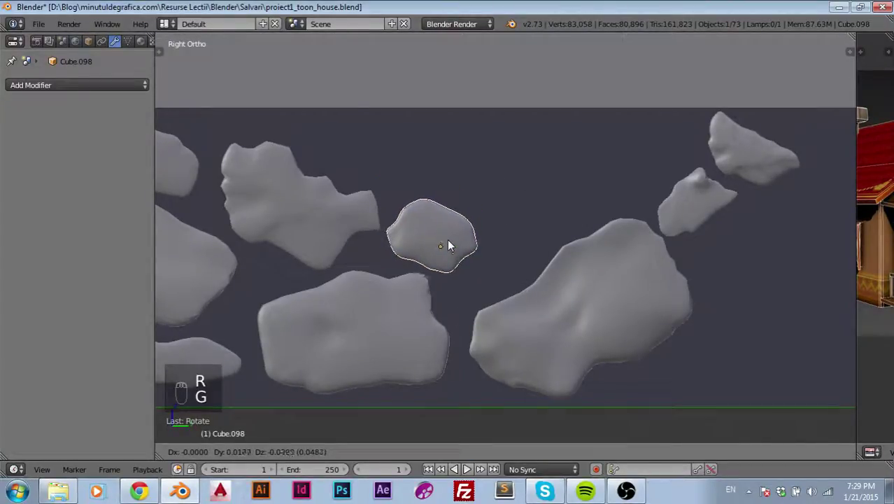
{"action": "left_click_drag", "start_coordinate": [692, 195], "coordinate": [513, 245]}
{"action": "key", "text": "g"}
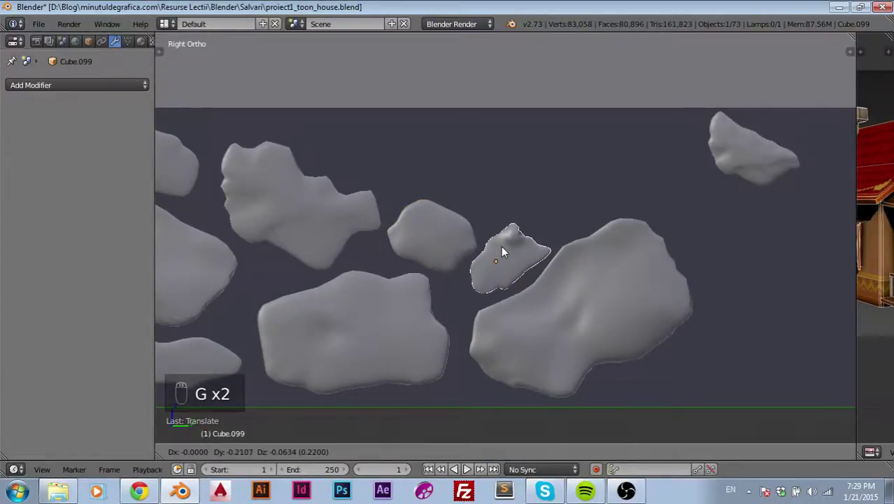
{"action": "left_click_drag", "start_coordinate": [504, 252], "coordinate": [577, 250]}
- Turn and tilt the top stone along the row's upper edge, then view the whole wall strip
{"action": "left_click_drag", "start_coordinate": [577, 250], "coordinate": [694, 175]}
{"action": "left_click_drag", "start_coordinate": [694, 174], "coordinate": [373, 178]}
{"action": "key", "text": "g"}
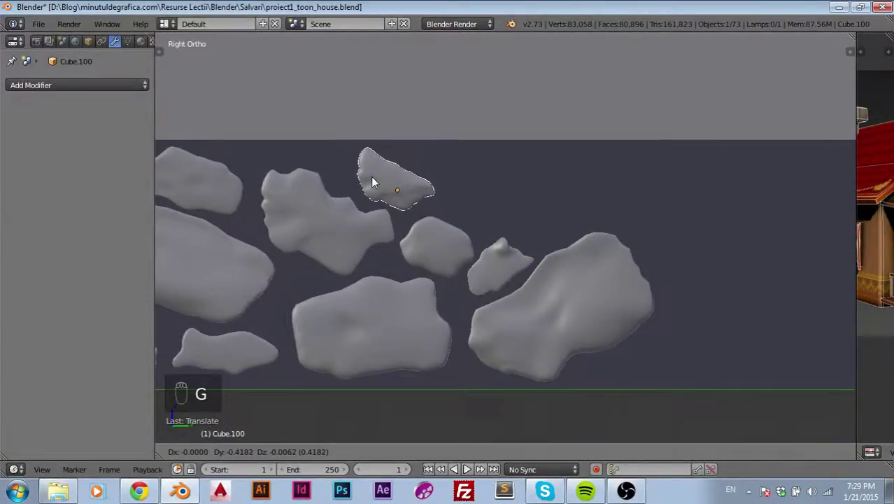
{"action": "key", "text": "r"}
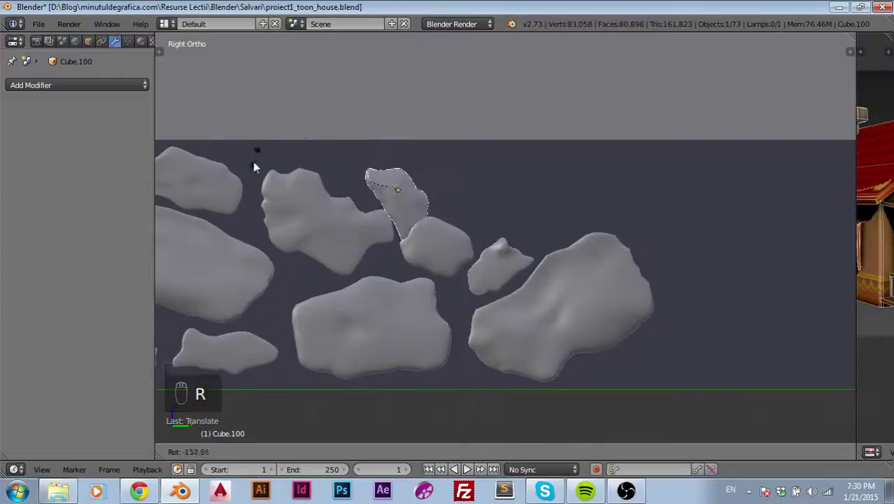
{"action": "left_click_drag", "start_coordinate": [306, 219], "coordinate": [413, 163]}
{"action": "key", "text": "g"}
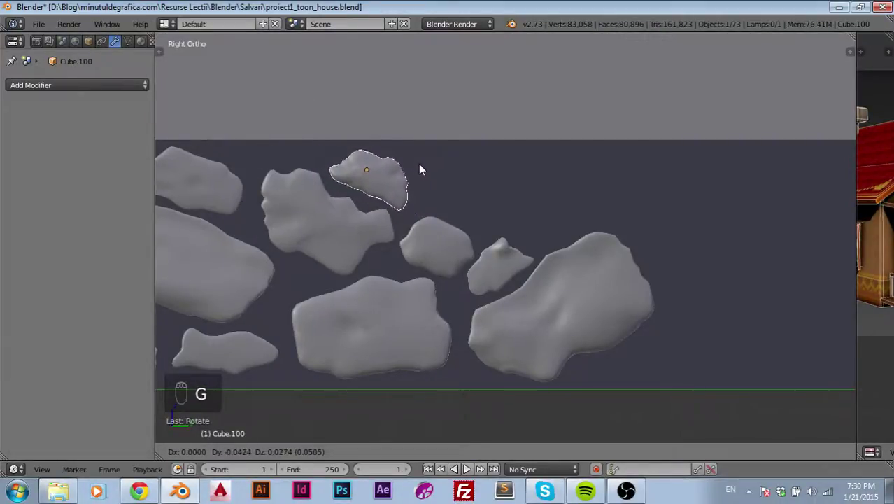
{"action": "left_click_drag", "start_coordinate": [442, 196], "coordinate": [688, 314]}
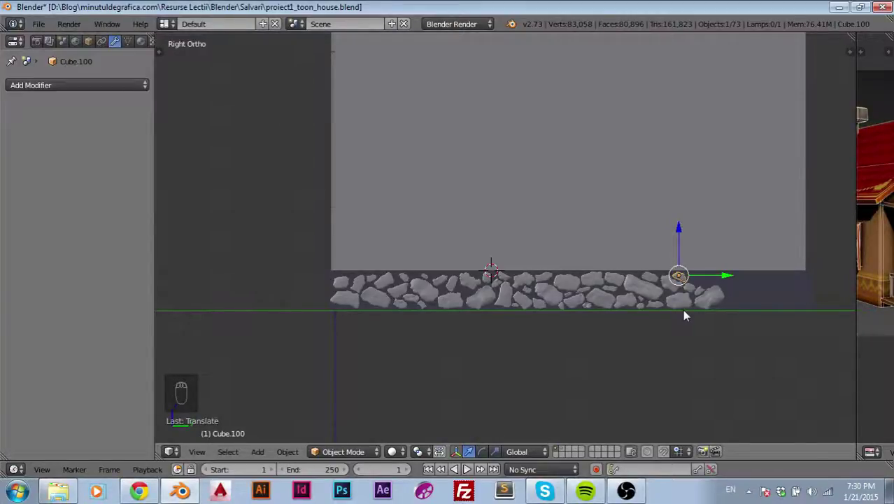
- Roughen the outline of Cube.102 at the strip's right end with soft-falloff vertex moves, then view the full strip
{"action": "left_click_drag", "start_coordinate": [681, 306], "coordinate": [676, 316]}
{"action": "left_click_drag", "start_coordinate": [675, 316], "coordinate": [719, 283]}
{"action": "middle_click", "coordinate": [587, 345]}
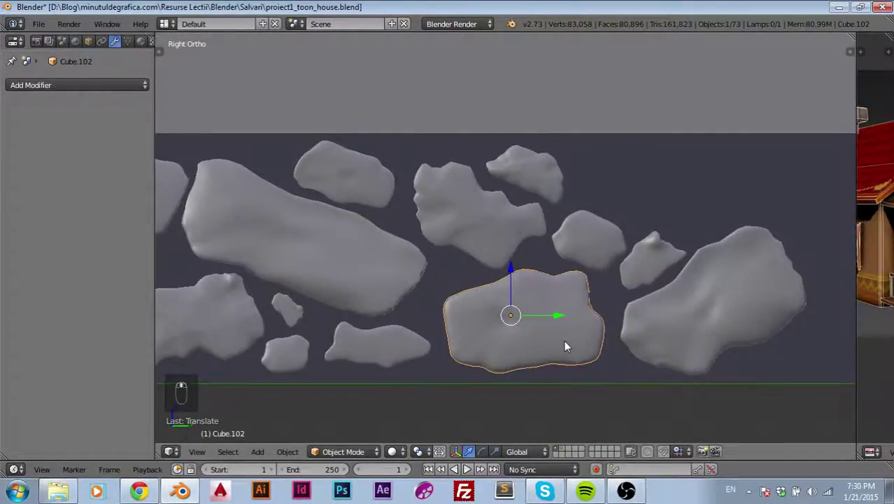
{"action": "key", "text": "Tab"}
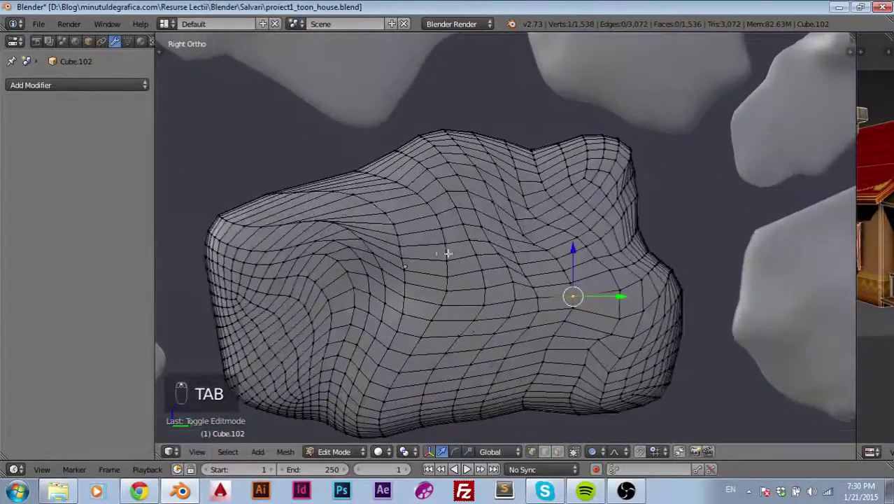
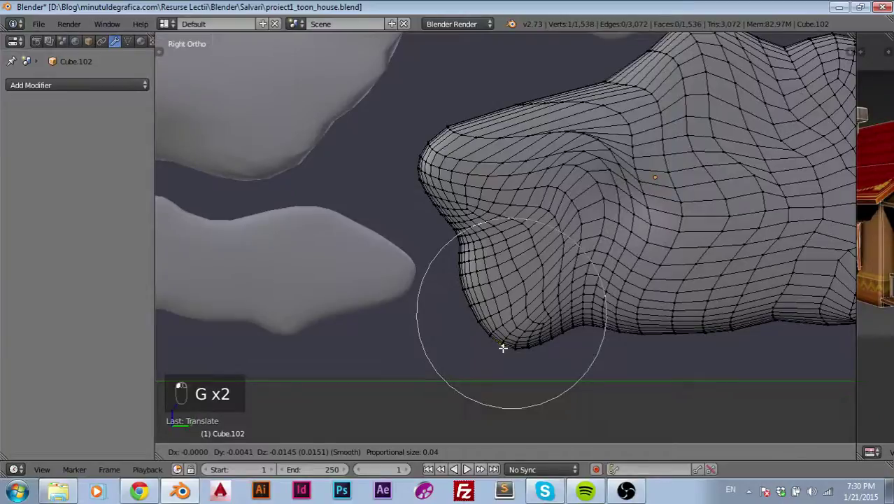
{"action": "left_click", "coordinate": [576, 303]}
{"action": "key", "text": "Tab"}
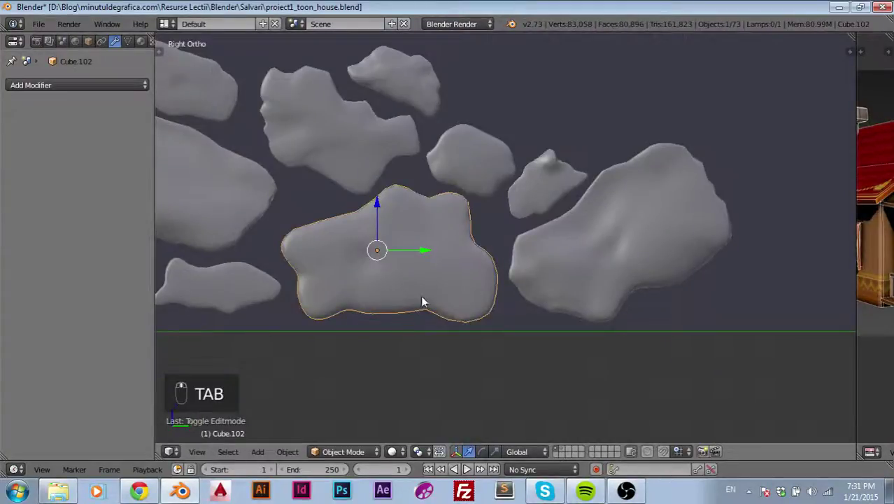
{"action": "left_click_drag", "start_coordinate": [500, 317], "coordinate": [642, 251]}
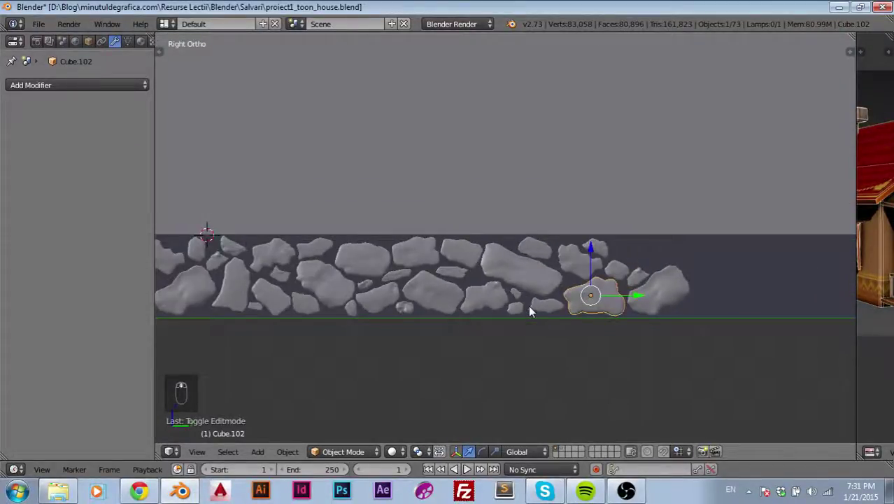
- Duplicate several stones from the strip's right end and slide the copies into the strip
{"action": "left_click_drag", "start_coordinate": [532, 278], "coordinate": [625, 310]}
{"action": "middle_click", "coordinate": [626, 310]}
{"action": "left_click_drag", "start_coordinate": [326, 302], "coordinate": [382, 299]}
{"action": "key", "text": "shift+d"}
{"action": "left_click", "coordinate": [637, 301]}
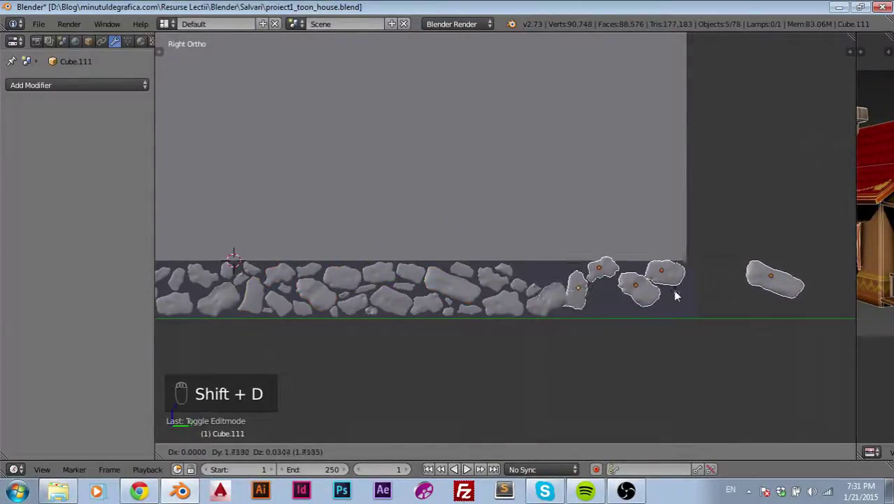
{"action": "middle_click", "coordinate": [685, 298]}
{"action": "left_click_drag", "start_coordinate": [682, 300], "coordinate": [431, 267]}
- Move and rotate individual copied stones into gaps, then start relocating the flat wide stone
{"action": "key", "text": "g"}
{"action": "left_click_drag", "start_coordinate": [432, 267], "coordinate": [494, 275]}
{"action": "key", "text": "r"}
{"action": "left_click_drag", "start_coordinate": [494, 275], "coordinate": [511, 294]}
{"action": "left_click_drag", "start_coordinate": [526, 254], "coordinate": [515, 253]}
{"action": "key", "text": "s"}
{"action": "key", "text": "g"}
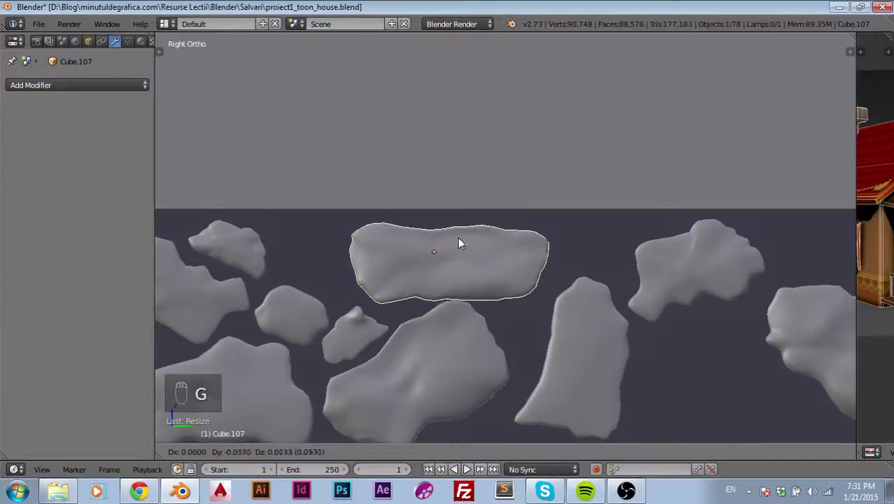
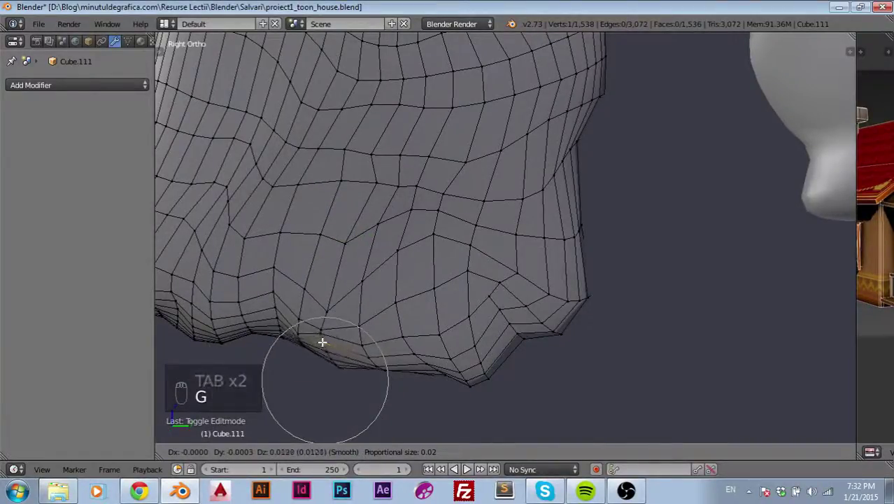
- Pull the tall stone's edge vertices around with proportional falloff to round its outline
{"action": "left_click_drag", "start_coordinate": [462, 368], "coordinate": [488, 362]}
{"action": "key", "text": "g"}
{"action": "left_click_drag", "start_coordinate": [488, 357], "coordinate": [516, 354]}
{"action": "key", "text": "g"}
{"action": "left_click_drag", "start_coordinate": [516, 354], "coordinate": [336, 322]}
{"action": "key", "text": "g"}
{"action": "left_click_drag", "start_coordinate": [336, 323], "coordinate": [424, 347]}
{"action": "middle_click", "coordinate": [423, 347]}
- Re-enter vertex editing and nudge the stone's lower corner vertex with soft falloff
{"action": "key", "text": "Tab"}
{"action": "key", "text": "Tab"}
{"action": "key", "text": "Tab"}
{"action": "key", "text": "Tab"}
{"action": "key", "text": "g"}
{"action": "left_click", "coordinate": [548, 324]}
{"action": "middle_click", "coordinate": [571, 375]}
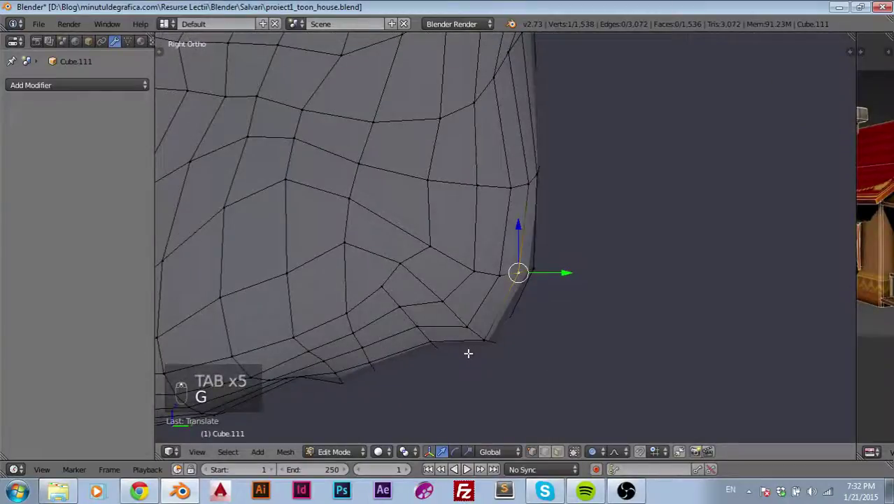
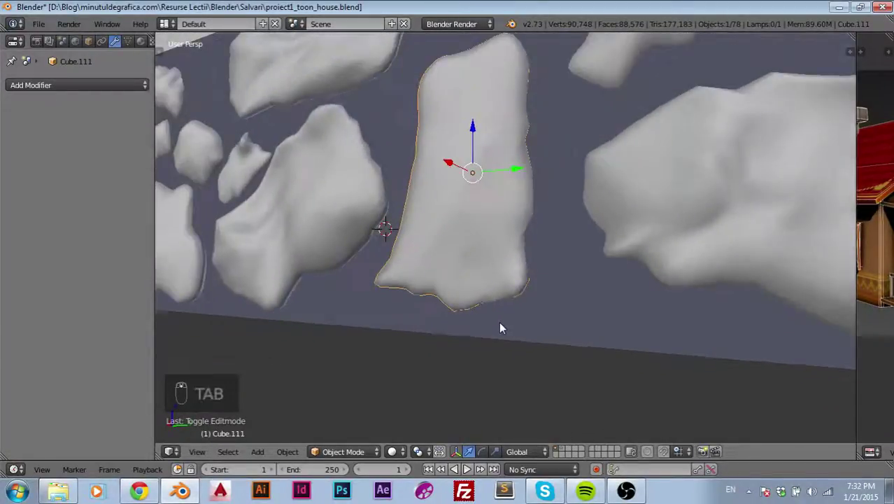
- Return to Object Mode, select the bumpy stone and switch to the Right Ortho side view
{"action": "key", "text": "Tab"}
{"action": "key", "text": "Tab"}
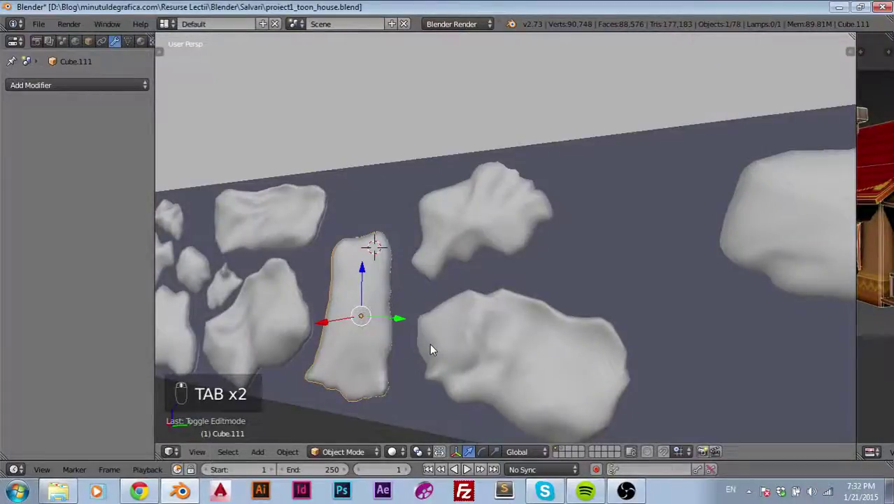
{"action": "middle_click", "coordinate": [451, 306]}
{"action": "left_click", "coordinate": [523, 214]}
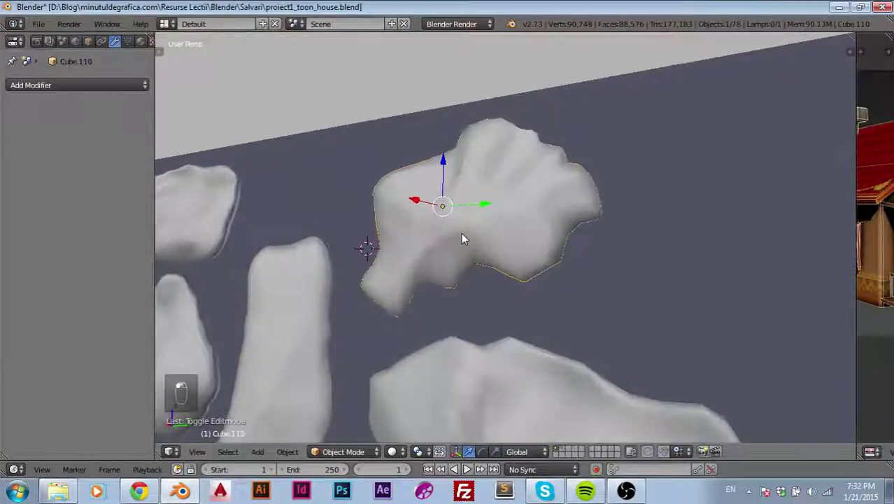
{"action": "middle_click", "coordinate": [466, 241]}
{"action": "left_click", "coordinate": [466, 240]}
{"action": "middle_click", "coordinate": [465, 294]}
{"action": "key", "text": "KP_3"}
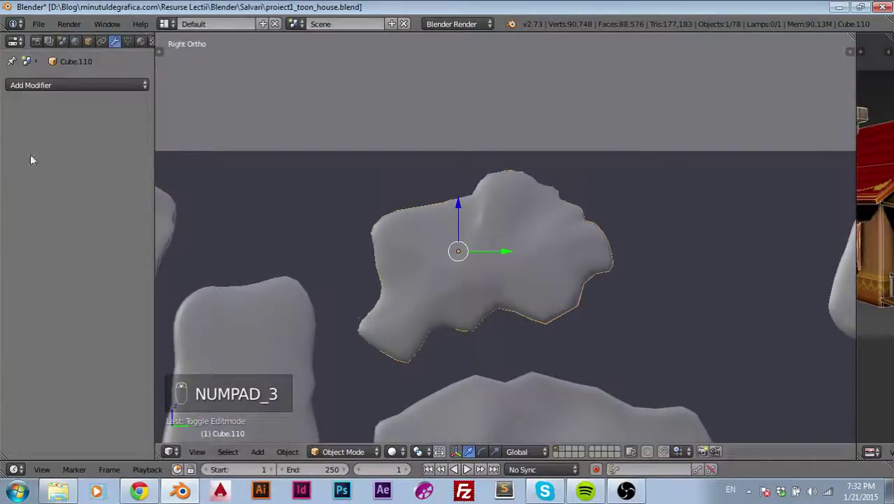
- Tilt the bumpy stone slightly, shrink it and shift it toward the left
{"action": "key", "text": "g"}
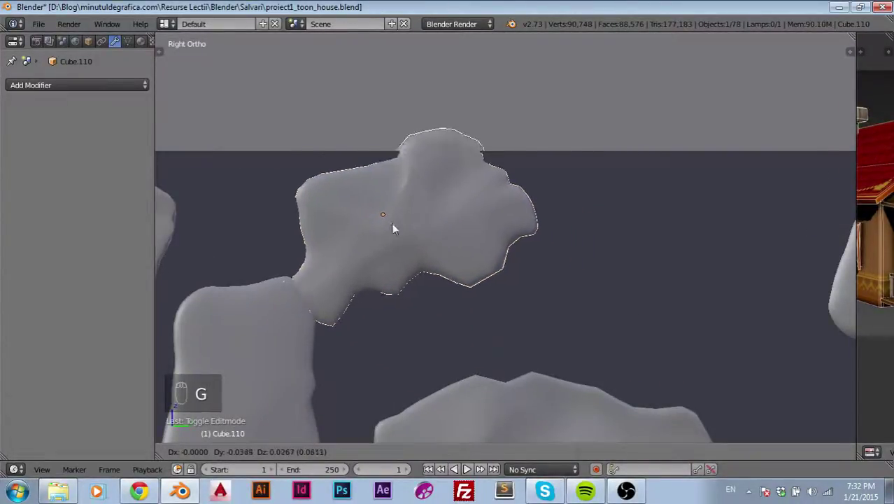
{"action": "key", "text": "r"}
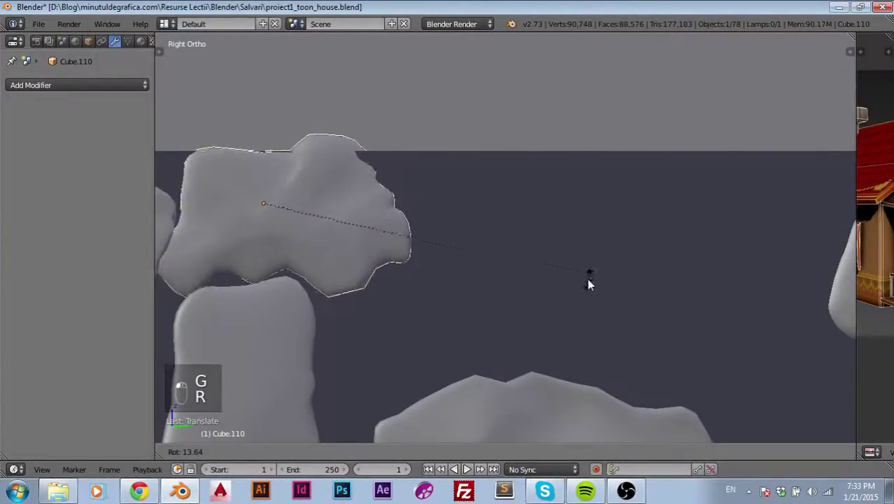
{"action": "left_click_drag", "start_coordinate": [259, 215], "coordinate": [293, 223]}
{"action": "key", "text": "s"}
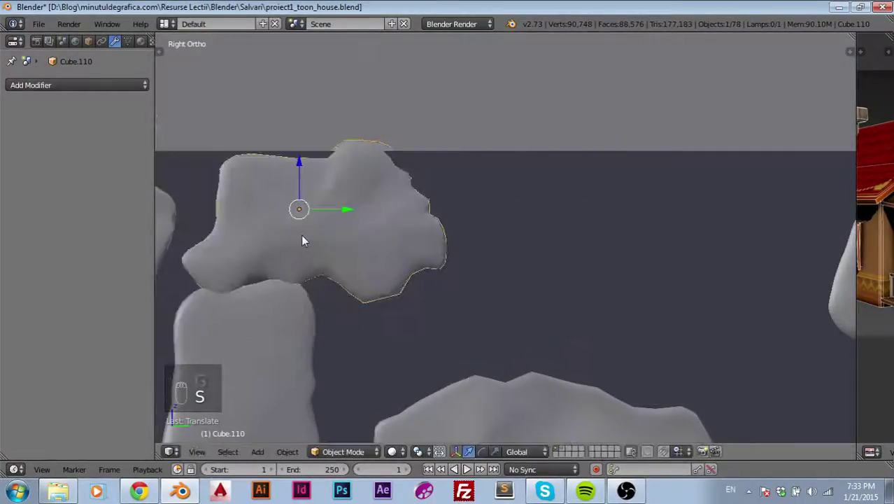
{"action": "key", "text": "s"}
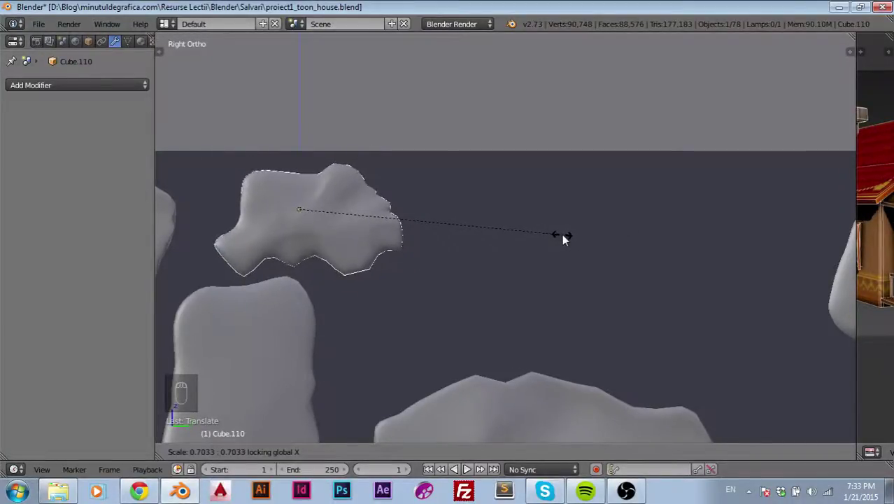
{"action": "key", "text": "g"}
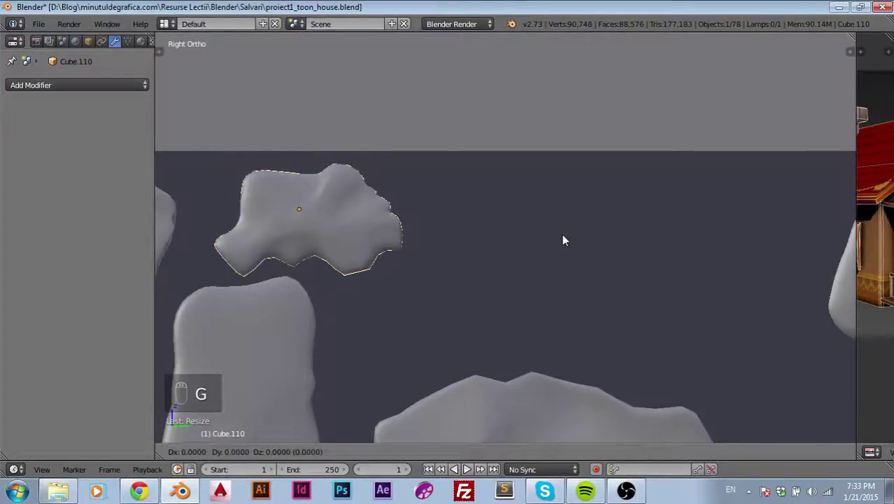
{"action": "left_click_drag", "start_coordinate": [553, 240], "coordinate": [553, 240]}
- Resize the next stone along one axis, move it into place and flatten it vertically
{"action": "key", "text": "g"}
{"action": "key", "text": "s"}
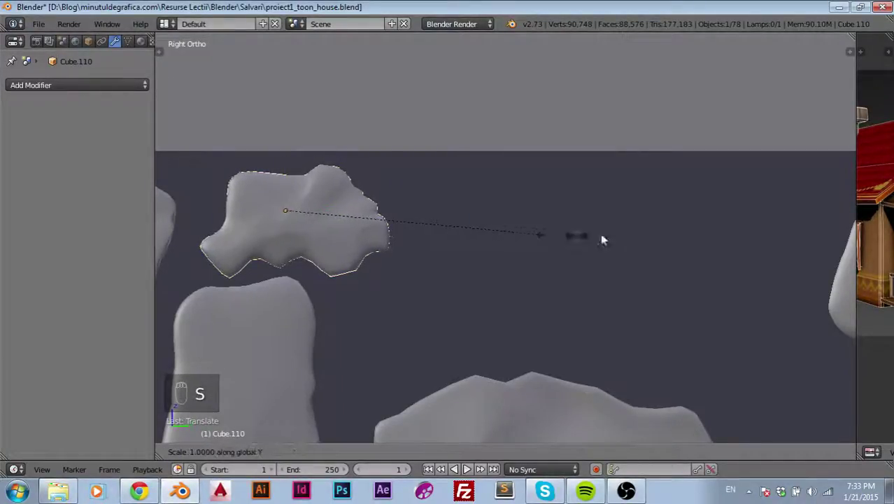
{"action": "key", "text": "r"}
{"action": "key", "text": "g"}
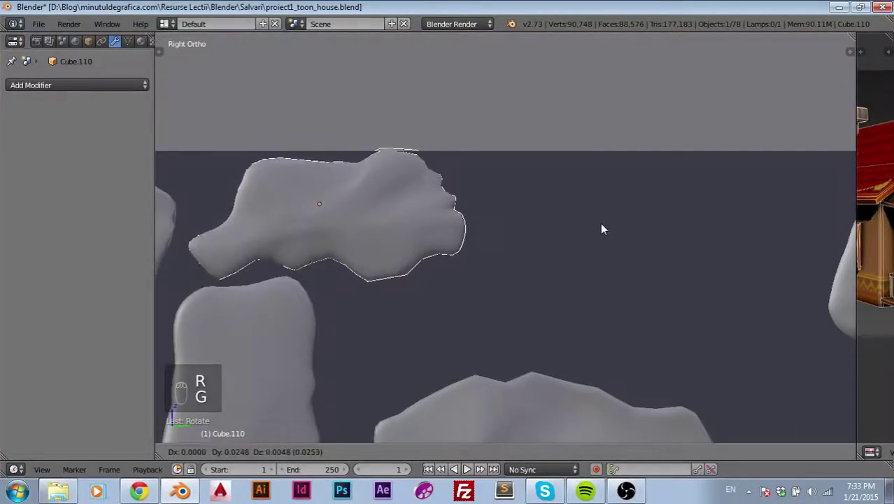
{"action": "left_click", "coordinate": [600, 236]}
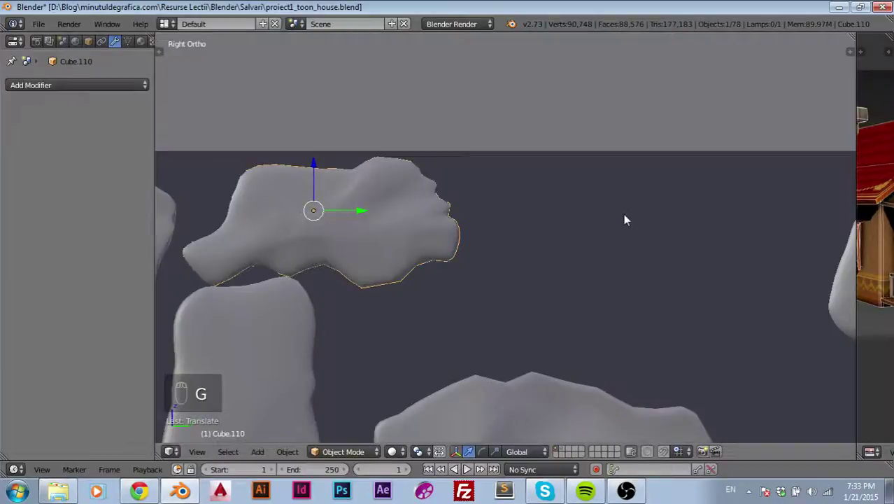
{"action": "key", "text": "s"}
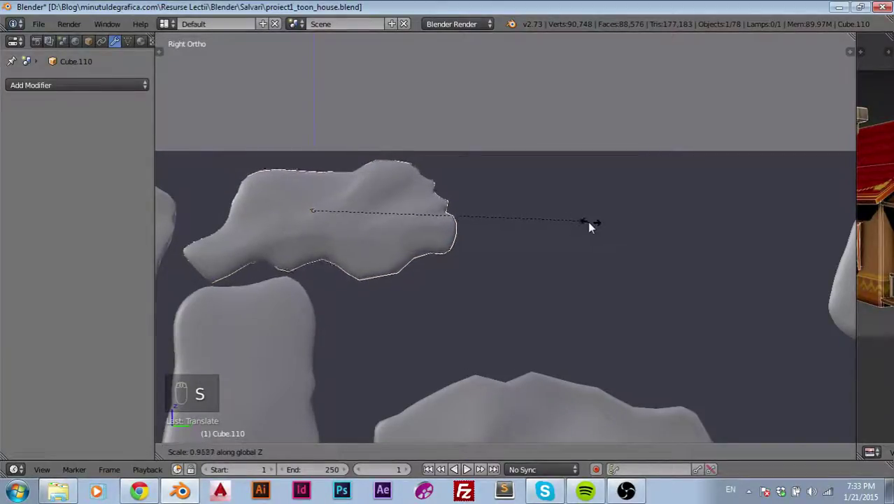
{"action": "key", "text": "g"}
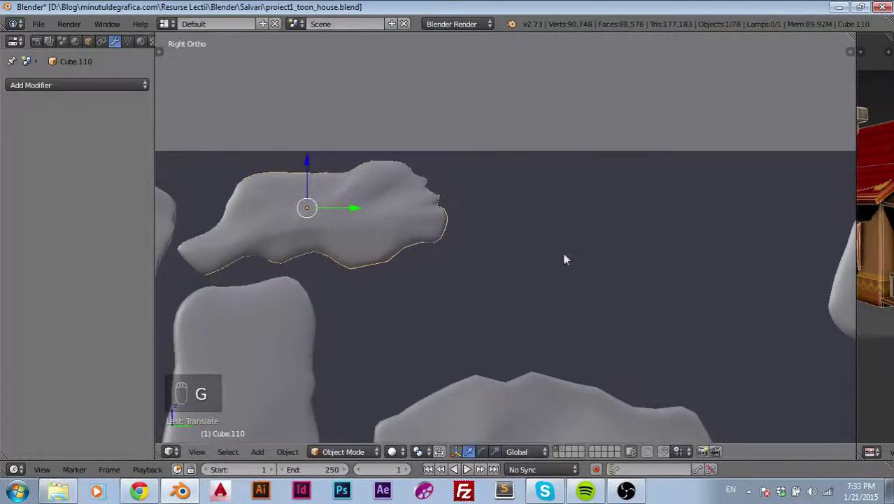
{"action": "left_click_drag", "start_coordinate": [697, 280], "coordinate": [548, 273]}
- Rotate the lower rounded stone to a new angle and enlarge the top-right stone
{"action": "key", "text": "g"}
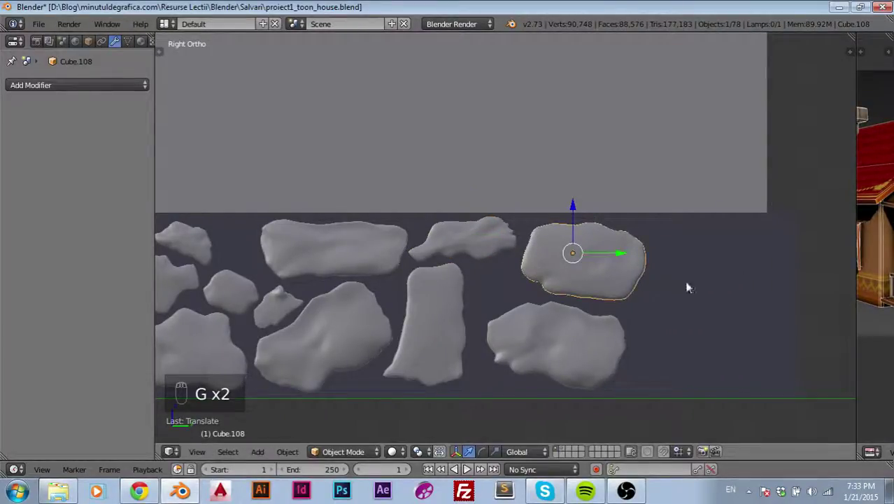
{"action": "key", "text": "r"}
{"action": "left_click_drag", "start_coordinate": [623, 303], "coordinate": [637, 312]}
{"action": "key", "text": "g"}
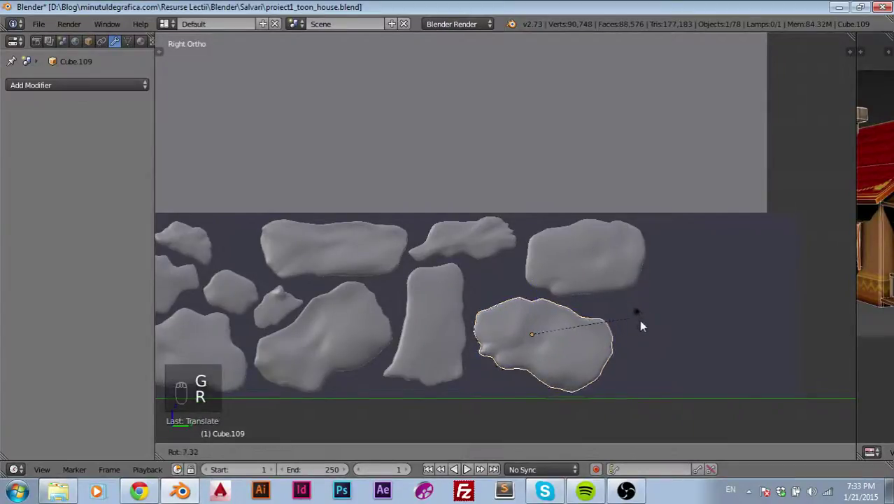
{"action": "key", "text": "g"}
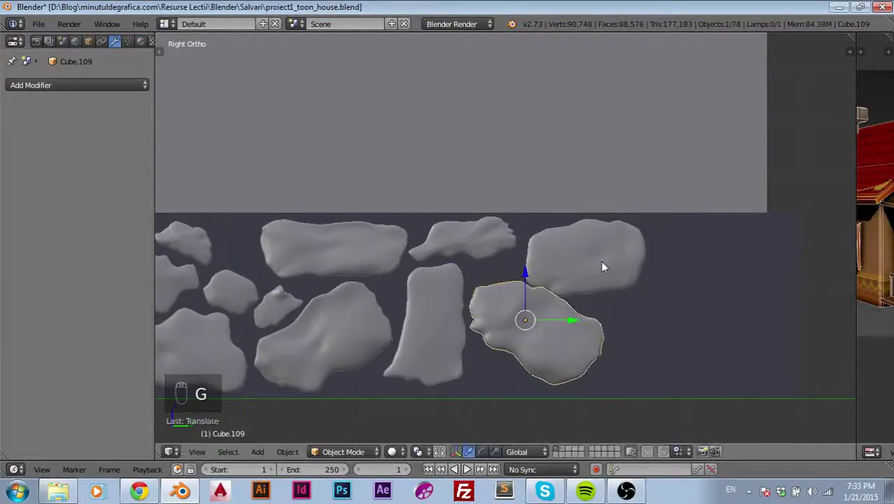
{"action": "left_click_drag", "start_coordinate": [606, 269], "coordinate": [697, 297]}
{"action": "key", "text": "g"}
{"action": "left_click_drag", "start_coordinate": [696, 298], "coordinate": [716, 243]}
{"action": "key", "text": "s"}
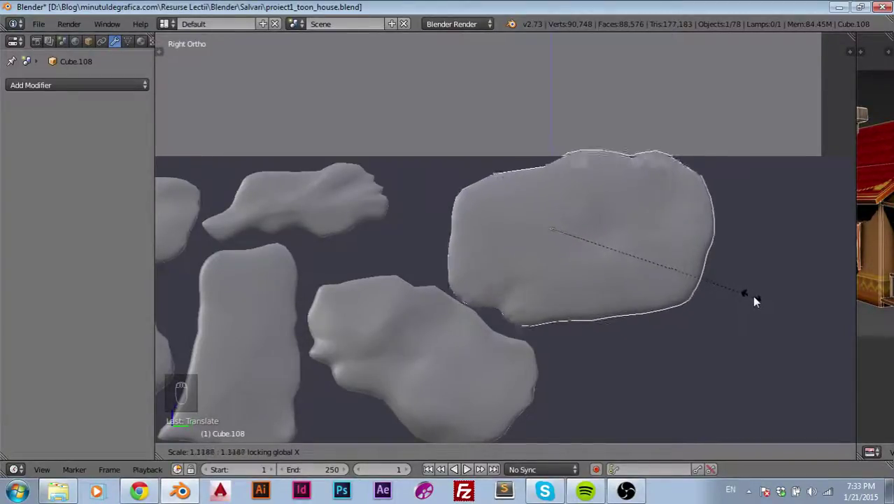
{"action": "left_click_drag", "start_coordinate": [750, 295], "coordinate": [773, 272]}
- Edit Cube.108's vertices with proportional falloff to bulge its top, then return to Object Mode
{"action": "key", "text": "g"}
{"action": "left_click", "coordinate": [741, 312]}
{"action": "key", "text": "Tab"}
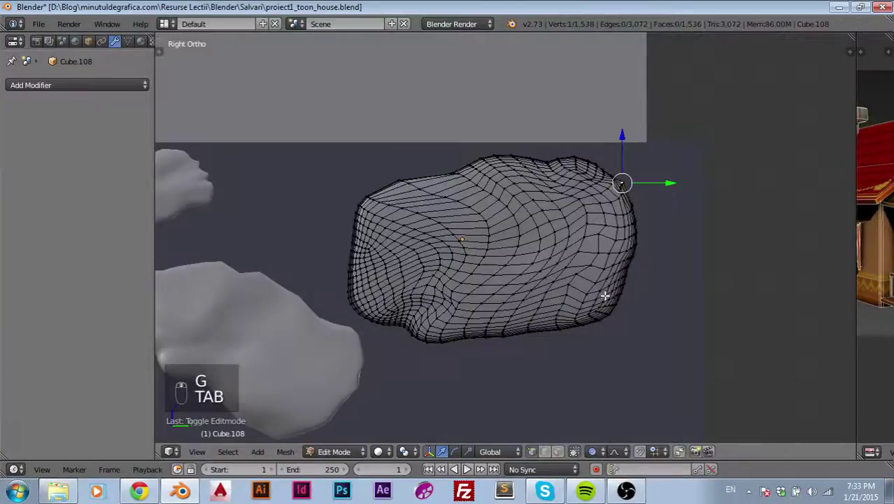
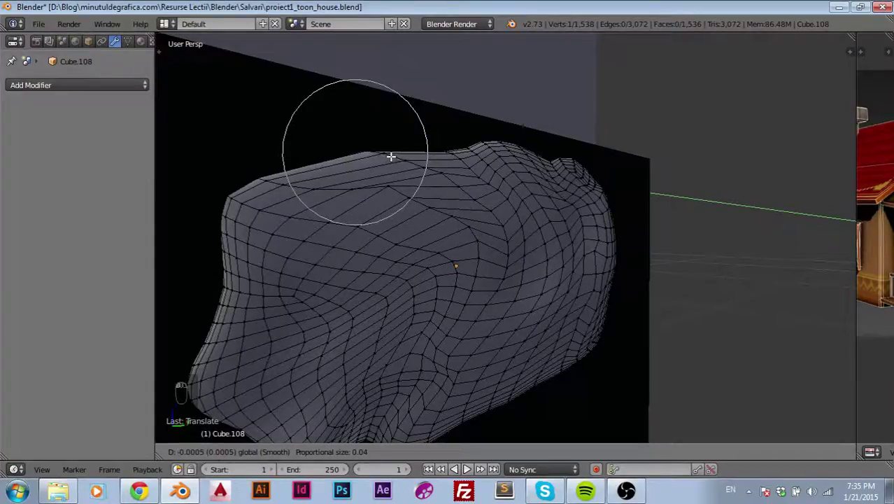
{"action": "left_click_drag", "start_coordinate": [398, 178], "coordinate": [591, 287]}
{"action": "key", "text": "Tab"}
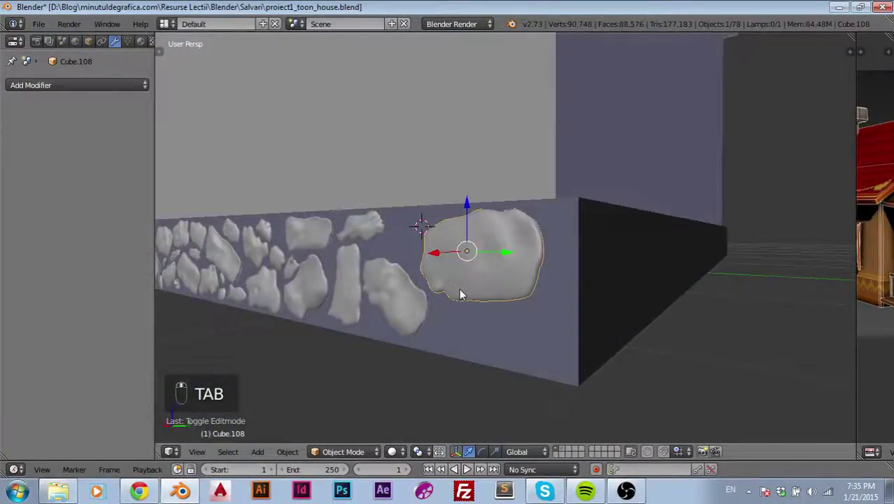
- In side view, reposition the large stone and turn it to a new angle
{"action": "key", "text": "KP_3"}
{"action": "left_click_drag", "start_coordinate": [515, 315], "coordinate": [677, 264]}
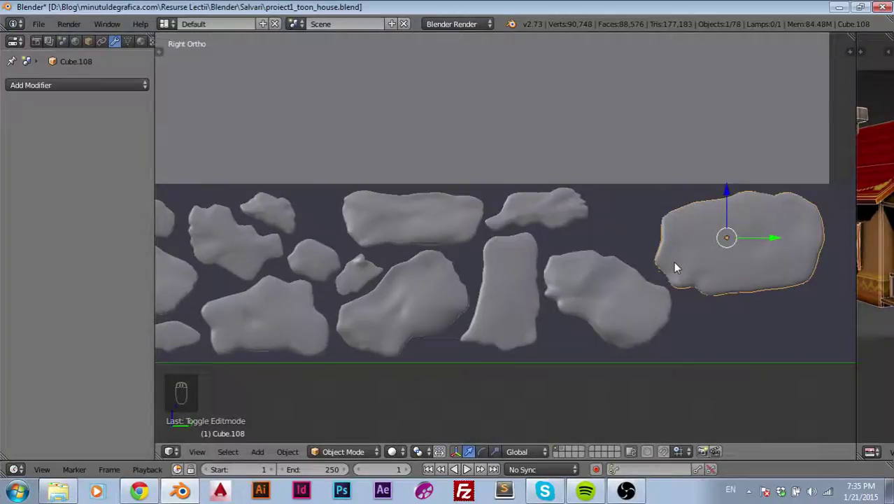
{"action": "key", "text": "g"}
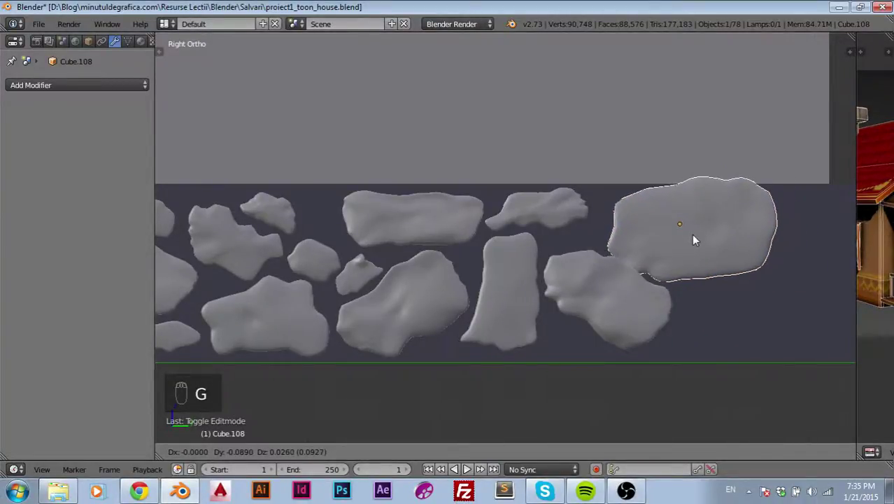
{"action": "key", "text": "r"}
{"action": "key", "text": "g"}
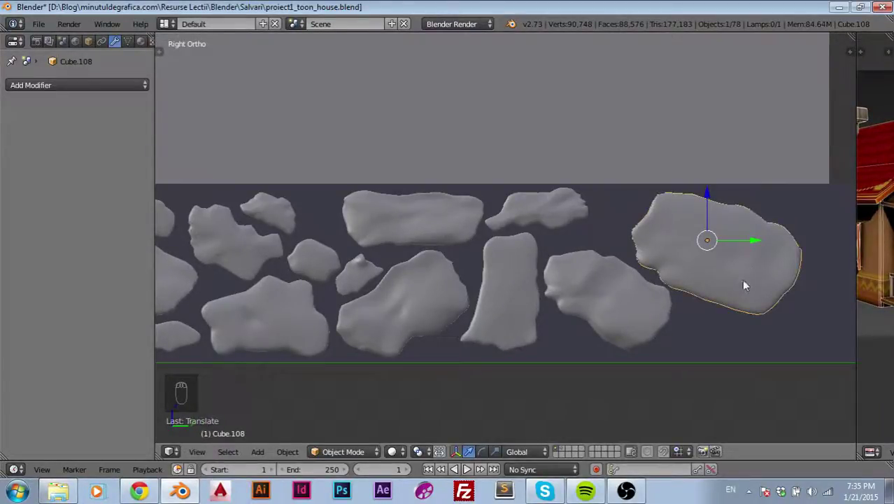
- Duplicate small stones with Shift+D and carry the copies toward the strip's empty right end
{"action": "left_click_drag", "start_coordinate": [715, 319], "coordinate": [715, 316]}
{"action": "key", "text": "g"}
{"action": "left_click_drag", "start_coordinate": [617, 322], "coordinate": [365, 284]}
{"action": "left_click_drag", "start_coordinate": [364, 284], "coordinate": [374, 258]}
{"action": "left_click_drag", "start_coordinate": [374, 258], "coordinate": [321, 270]}
{"action": "key", "text": "shift+d"}
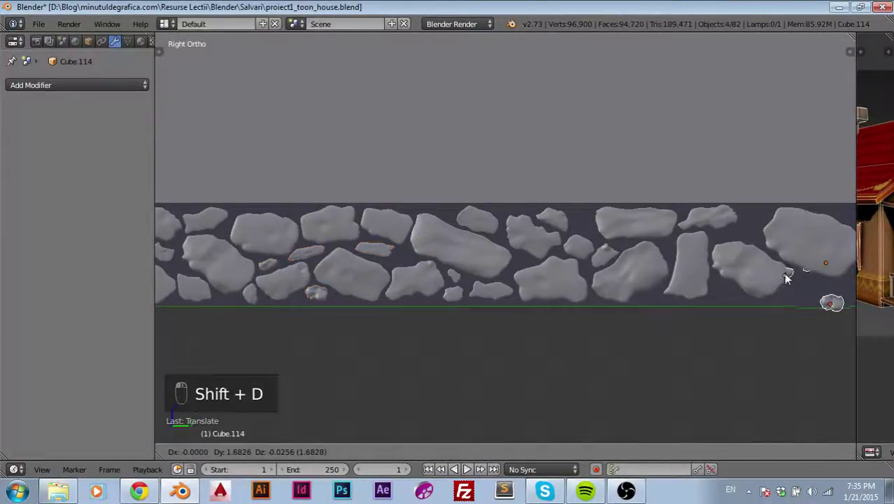
- Move and tilt a copied thin stone into a gap near the strip's top edge
{"action": "left_click_drag", "start_coordinate": [482, 340], "coordinate": [605, 268]}
{"action": "key", "text": "g"}
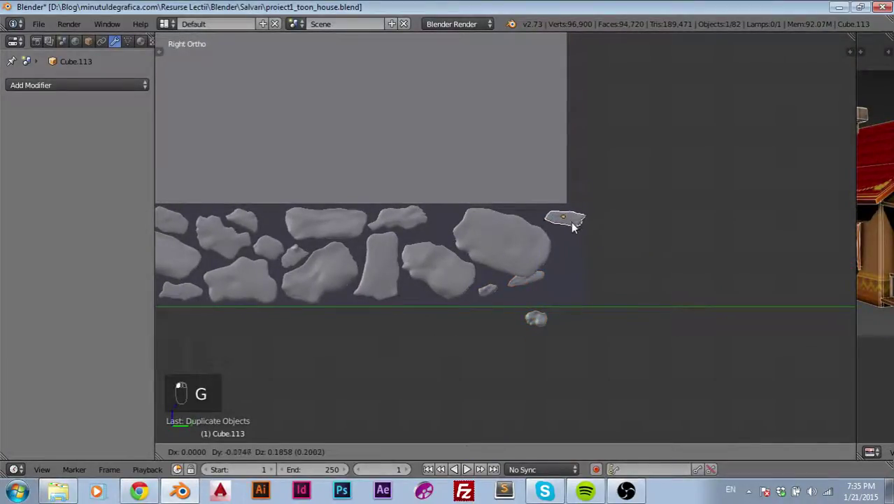
{"action": "key", "text": "r"}
{"action": "left_click", "coordinate": [574, 253]}
- Move and rotate the small round stone into the gap beside the big stone
{"action": "key", "text": "g"}
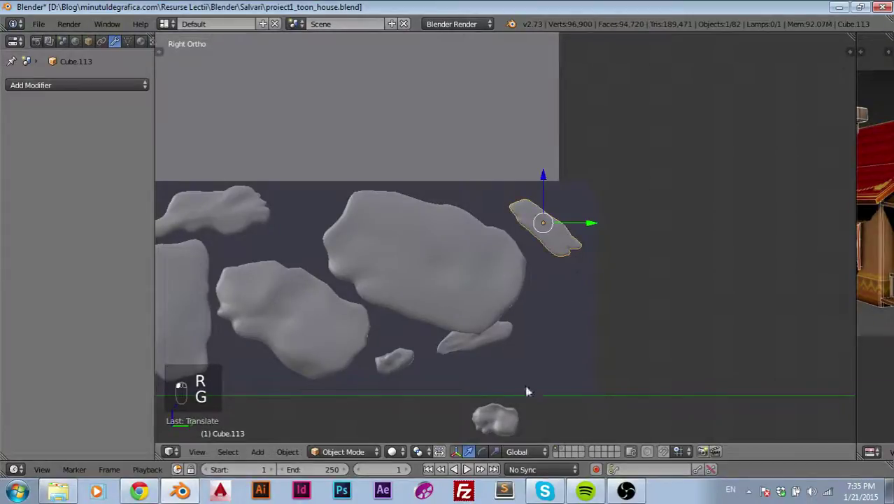
{"action": "key", "text": "g"}
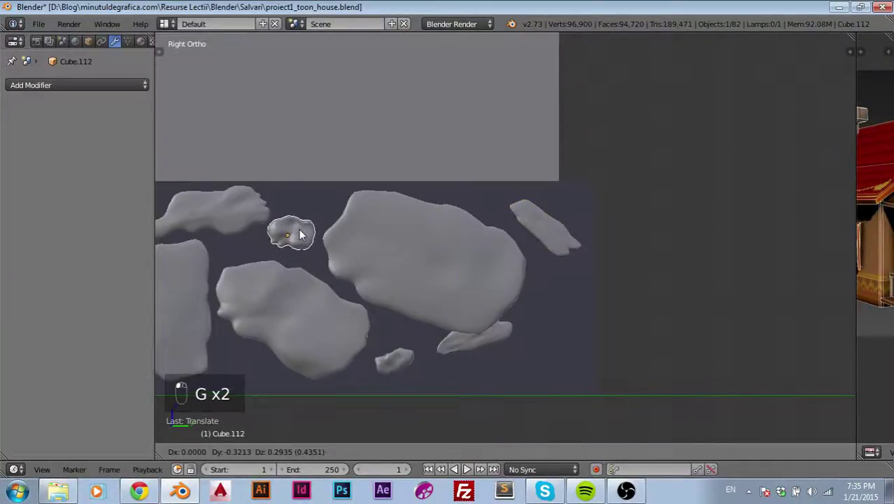
{"action": "key", "text": "r"}
{"action": "left_click", "coordinate": [209, 220]}
{"action": "key", "text": "g"}
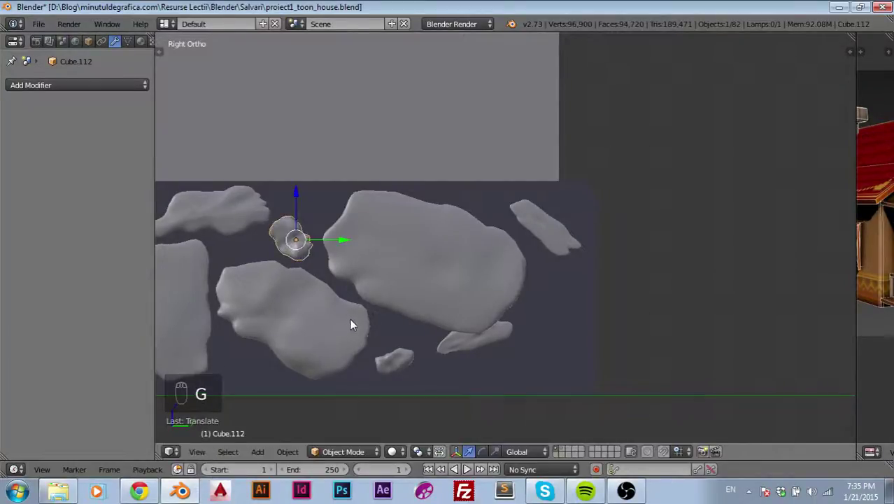
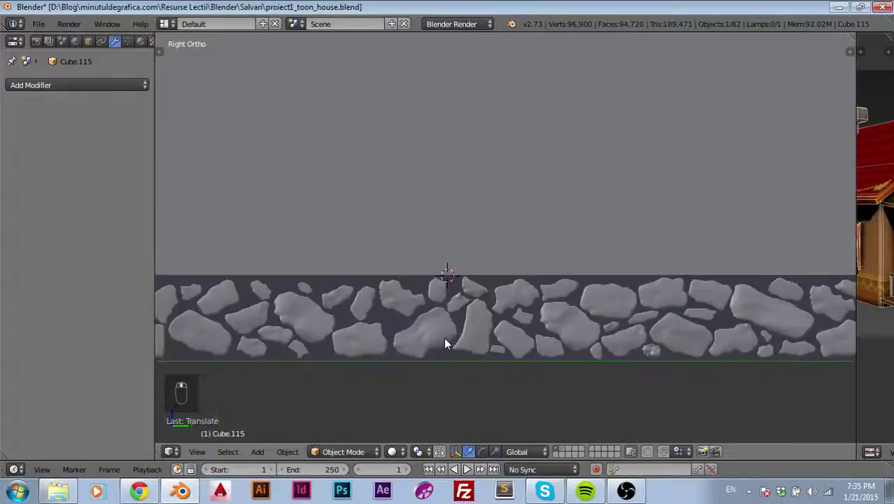
- Select two small stones and duplicate them with Shift+D in side view
{"action": "middle_click", "coordinate": [457, 312]}
{"action": "left_click_drag", "start_coordinate": [311, 303], "coordinate": [426, 329]}
{"action": "key", "text": "shift+d"}
{"action": "left_click", "coordinate": [250, 349]}
{"action": "left_click_drag", "start_coordinate": [438, 363], "coordinate": [565, 374]}
{"action": "middle_click", "coordinate": [564, 374]}
{"action": "key", "text": "KP_3"}
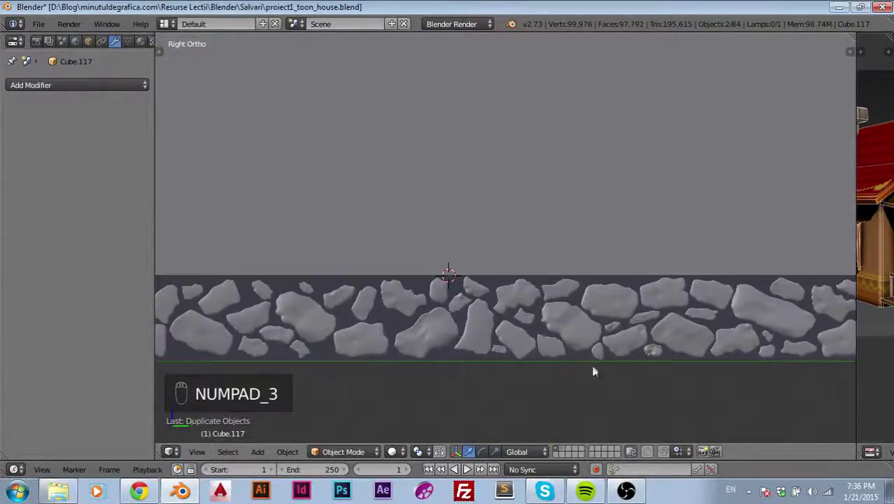
- Move and tilt the two copied pebbles into the remaining gaps near the strip's right end
{"action": "middle_click", "coordinate": [435, 392]}
{"action": "middle_click", "coordinate": [433, 384]}
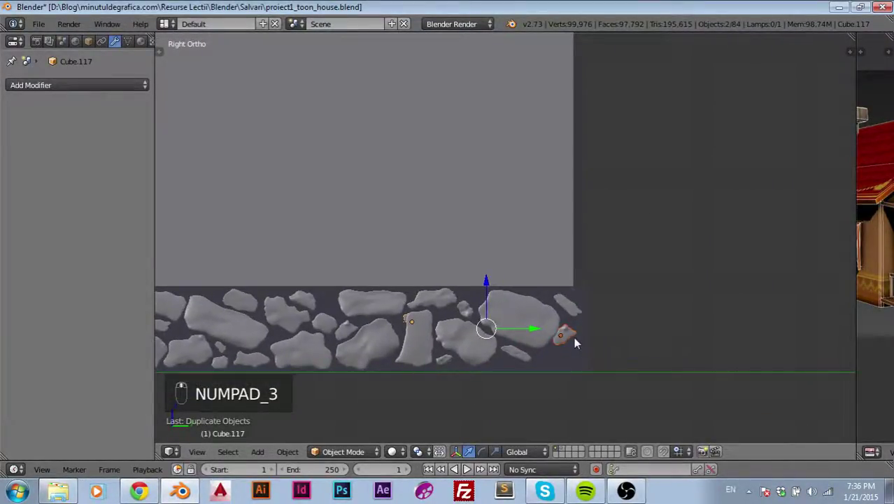
{"action": "key", "text": "g"}
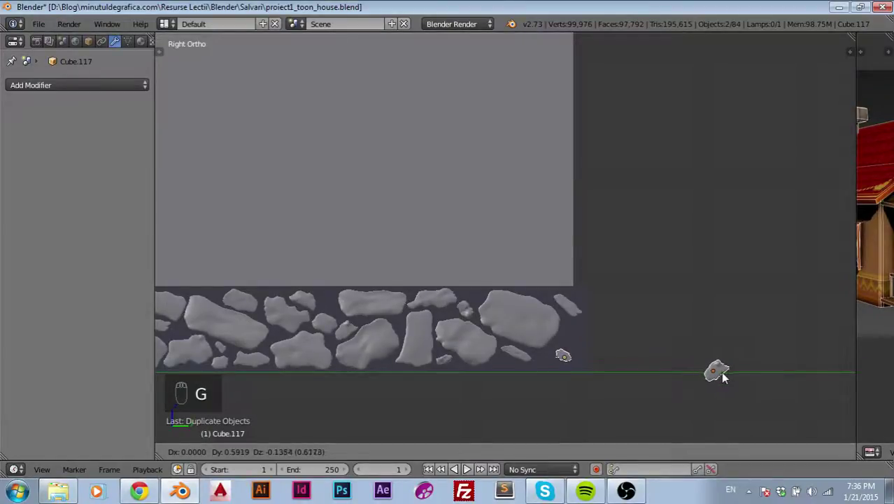
{"action": "left_click_drag", "start_coordinate": [691, 368], "coordinate": [716, 385]}
{"action": "left_click_drag", "start_coordinate": [716, 385], "coordinate": [489, 327]}
{"action": "key", "text": "g"}
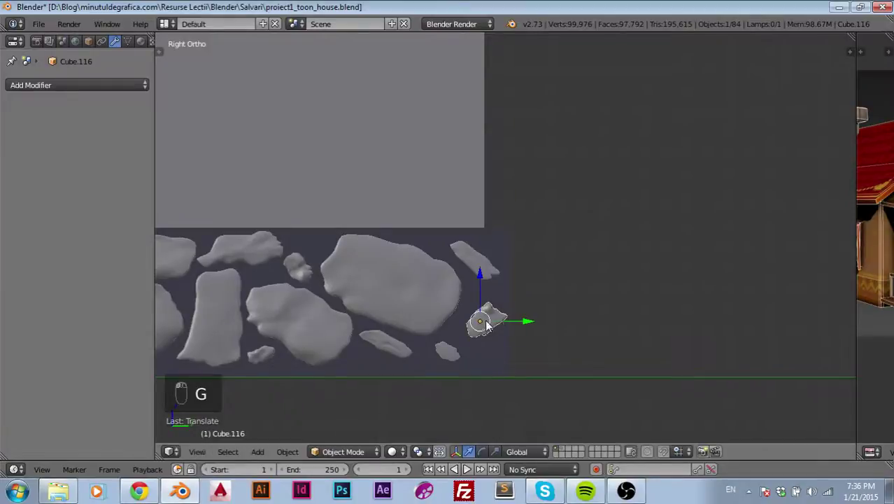
{"action": "key", "text": "r"}
{"action": "key", "text": "g"}
{"action": "left_click_drag", "start_coordinate": [481, 332], "coordinate": [463, 361]}
{"action": "key", "text": "r"}
{"action": "key", "text": "g"}
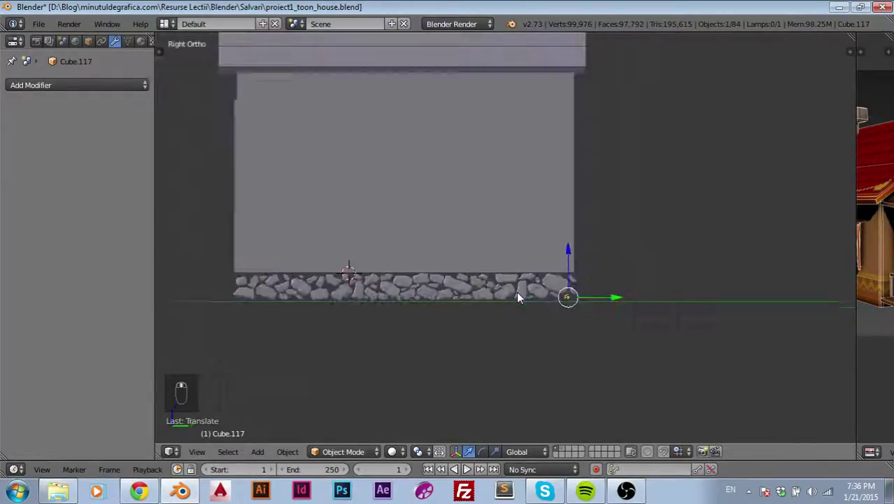
- Pan along the wall base and box-select all sixty-two stones of the strip
{"action": "left_click_drag", "start_coordinate": [416, 299], "coordinate": [568, 287]}
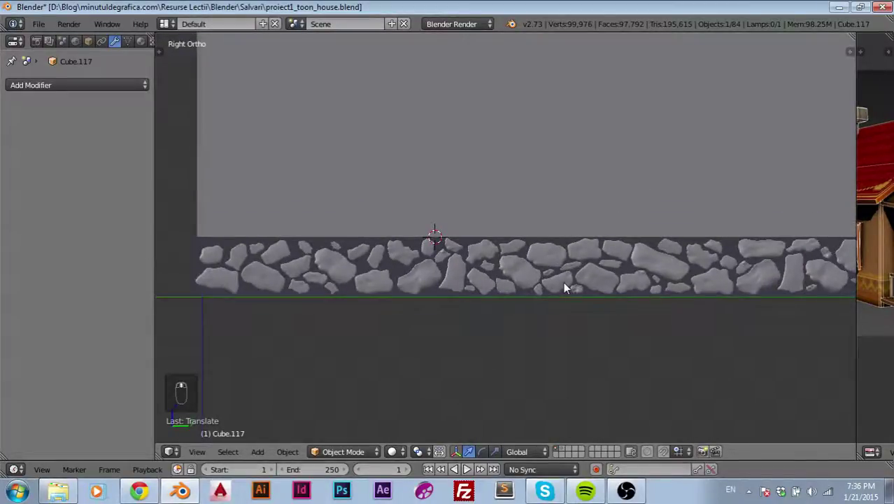
{"action": "left_click_drag", "start_coordinate": [569, 287], "coordinate": [474, 319]}
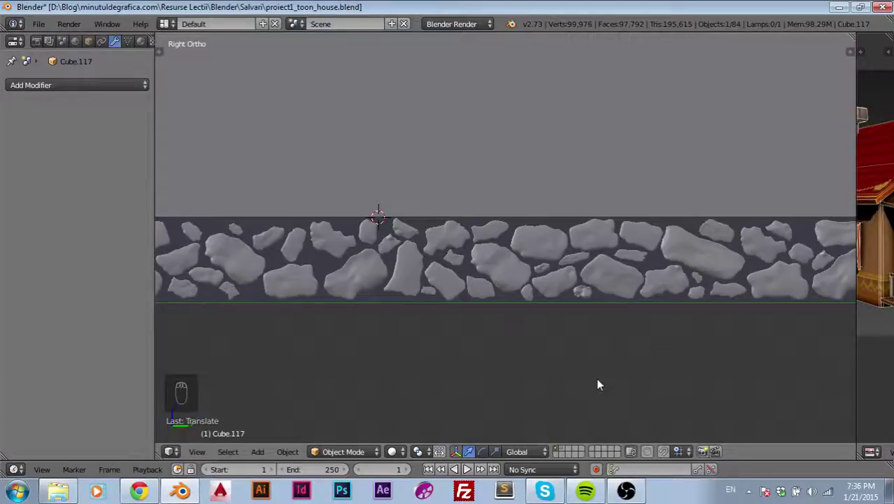
{"action": "left_click_drag", "start_coordinate": [504, 340], "coordinate": [310, 242]}
{"action": "left_click_drag", "start_coordinate": [302, 245], "coordinate": [346, 335]}
{"action": "middle_click", "coordinate": [347, 334]}
{"action": "left_click_drag", "start_coordinate": [410, 288], "coordinate": [766, 319]}
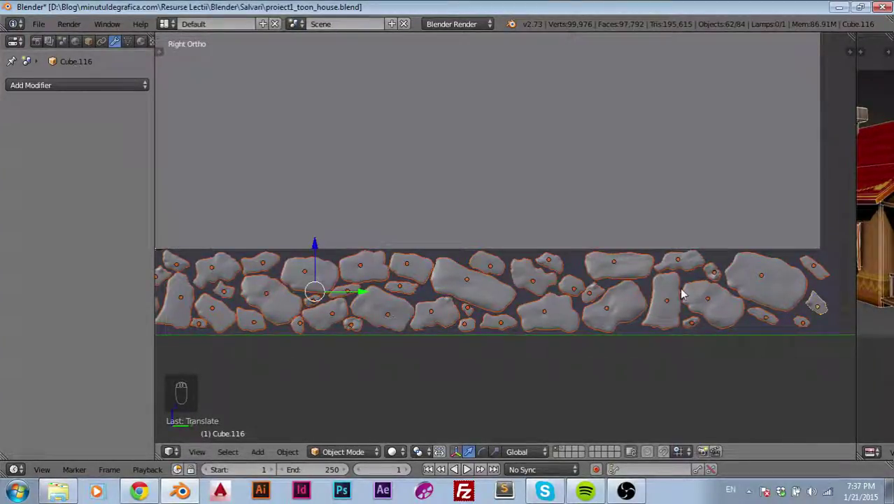
- Check the selected strip in wireframe from the top and front views
{"action": "left_click_drag", "start_coordinate": [598, 277], "coordinate": [450, 260]}
{"action": "key", "text": "KP_7"}
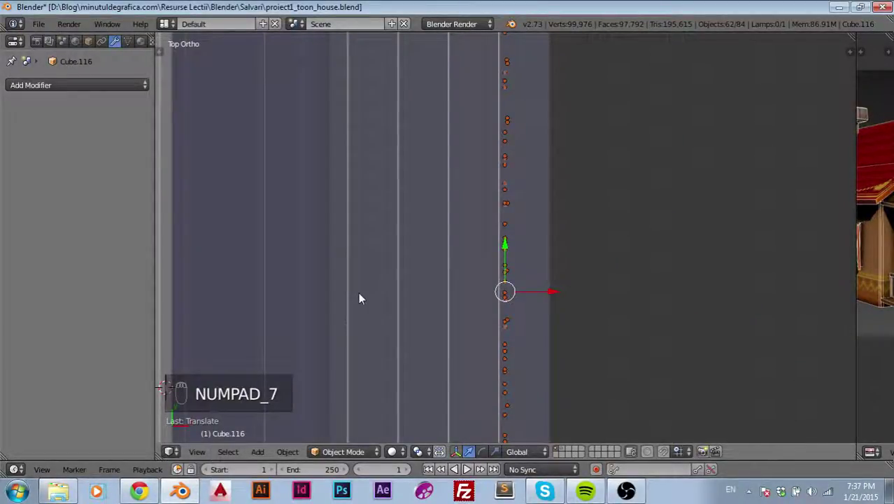
{"action": "key", "text": "z"}
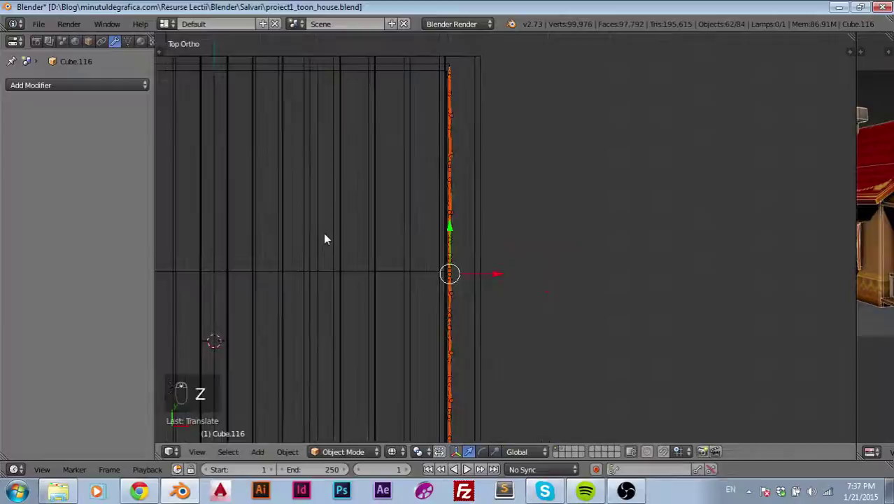
{"action": "left_click_drag", "start_coordinate": [308, 238], "coordinate": [455, 243]}
{"action": "key", "text": "KP_1"}
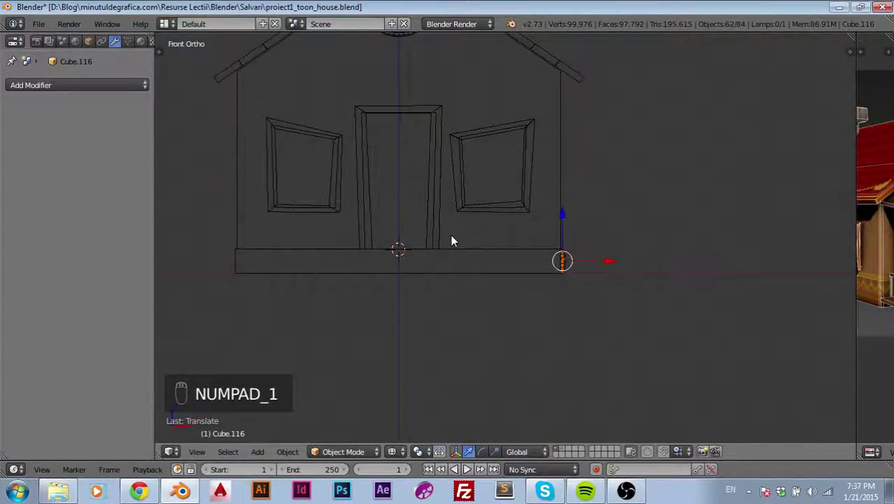
- Return to top view and duplicate the whole selected stone strip with Shift+D
{"action": "middle_click", "coordinate": [539, 267]}
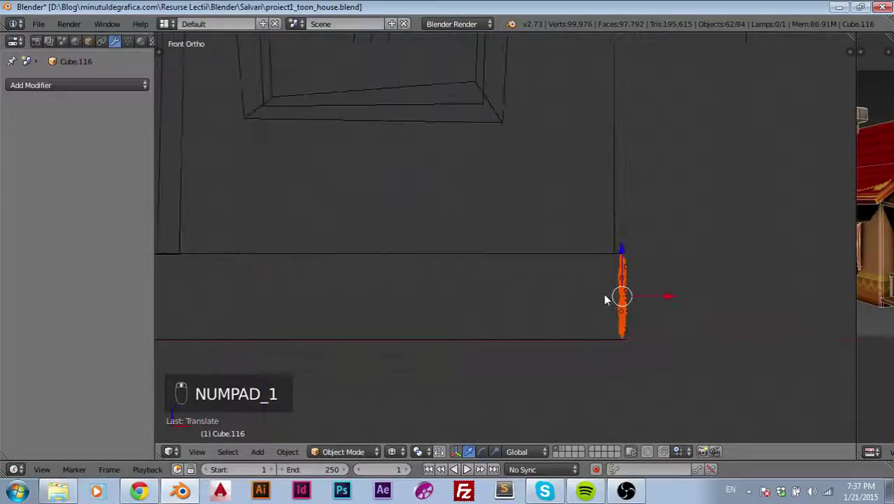
{"action": "middle_click", "coordinate": [611, 299]}
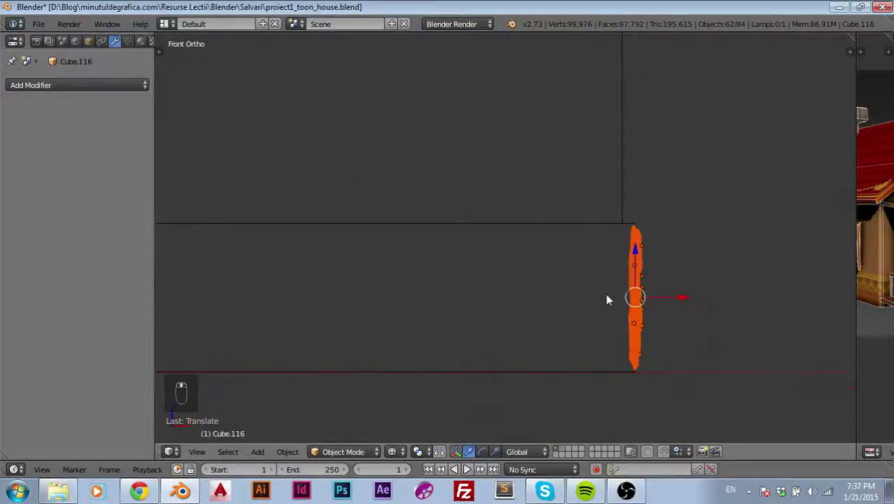
{"action": "middle_click", "coordinate": [612, 299]}
{"action": "key", "text": "KP_7"}
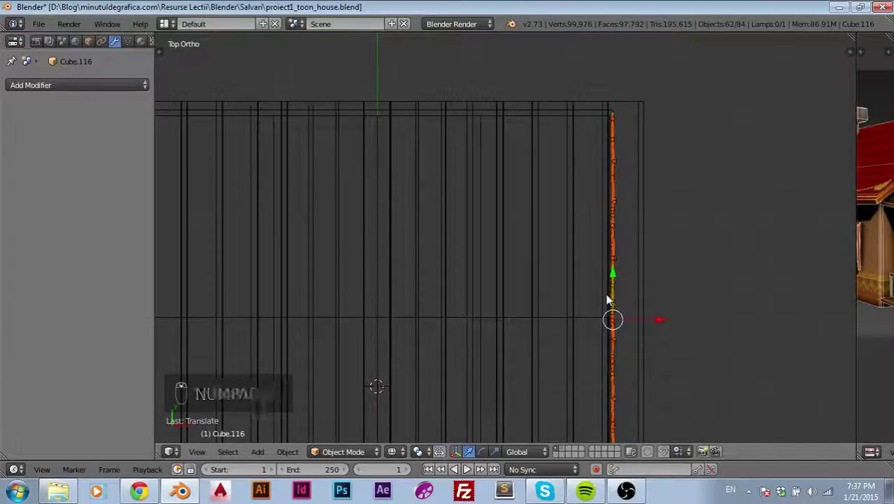
{"action": "key", "text": "shift+d"}
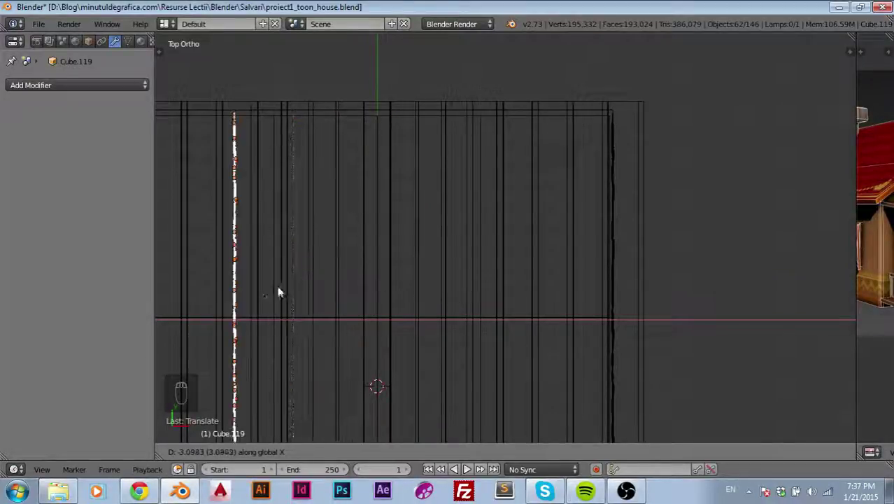
- Slide the copied strip along the X axis to the opposite side wall and confirm its position
{"action": "left_click_drag", "start_coordinate": [246, 291], "coordinate": [501, 229]}
{"action": "middle_click", "coordinate": [425, 316]}
{"action": "right_click", "coordinate": [425, 316]}
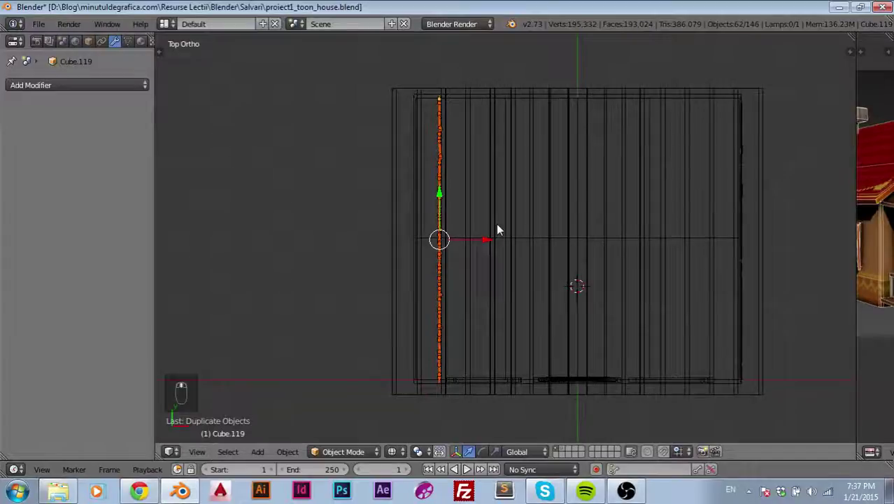
{"action": "middle_click", "coordinate": [493, 242]}
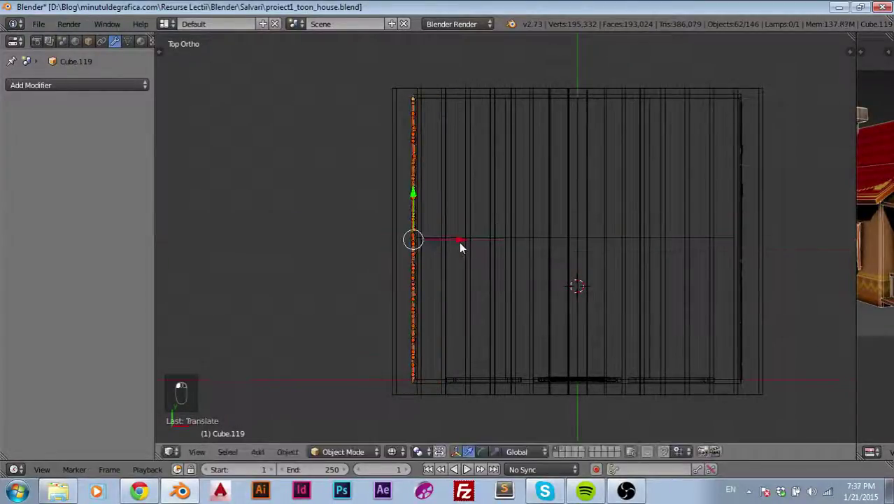